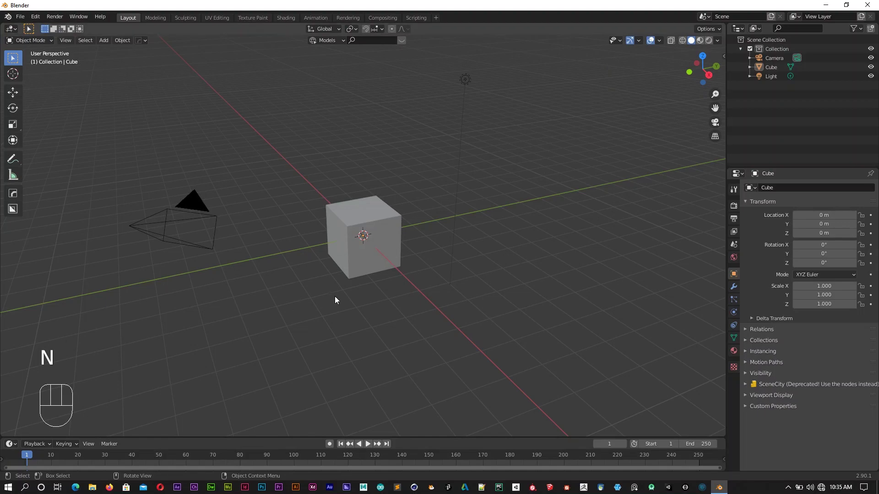
Step: Delete the default cube, camera and light and add a circle mesh at the origin
key(a)
key(x)
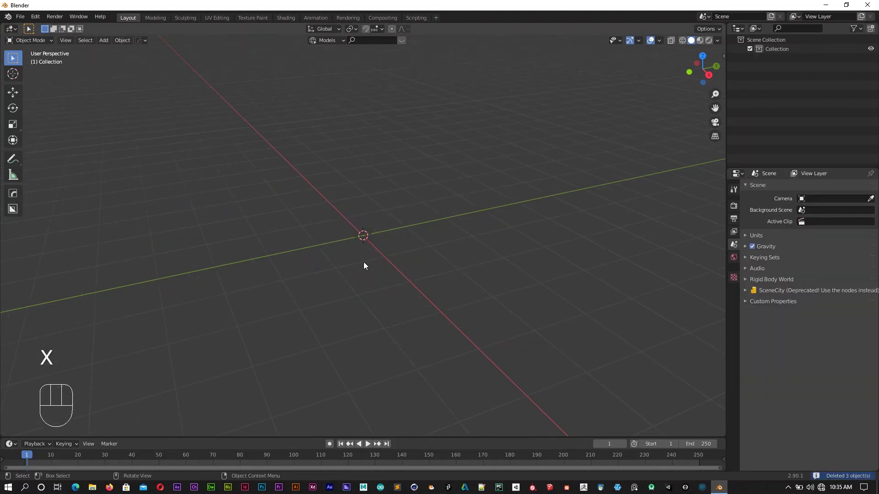
key(shift+a)
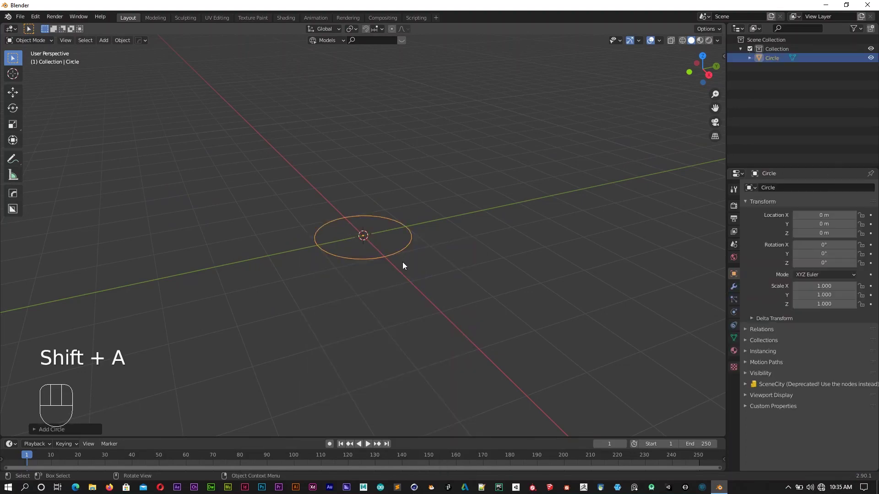
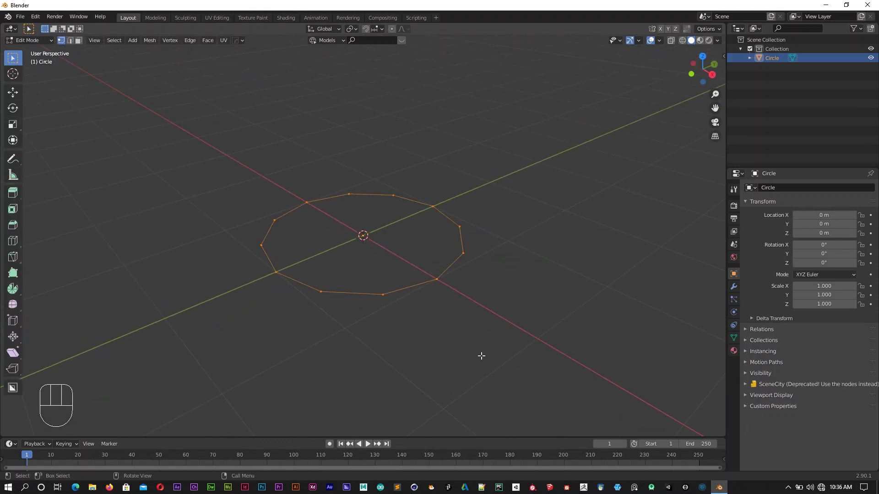
Step: Extrude the circle upward and scale the top ring inward to form a tapered tube
key(e)
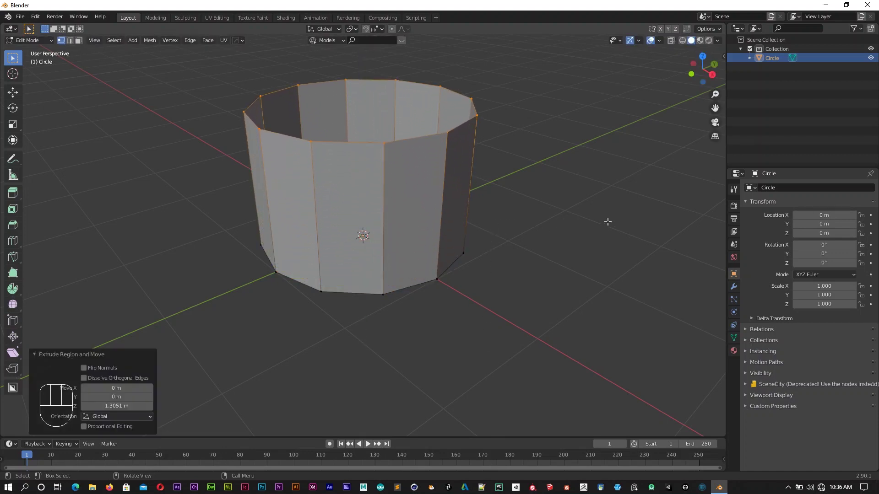
key(s)
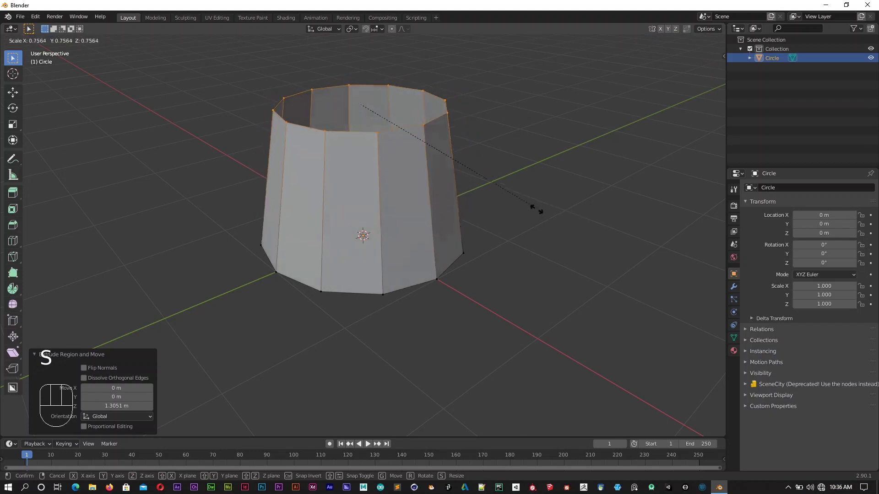
key(Tab)
drag(502, 266, 499, 252)
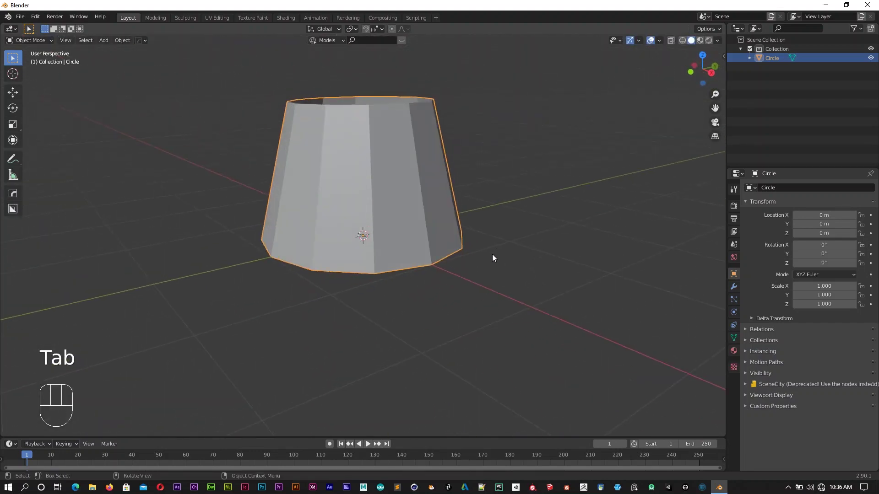
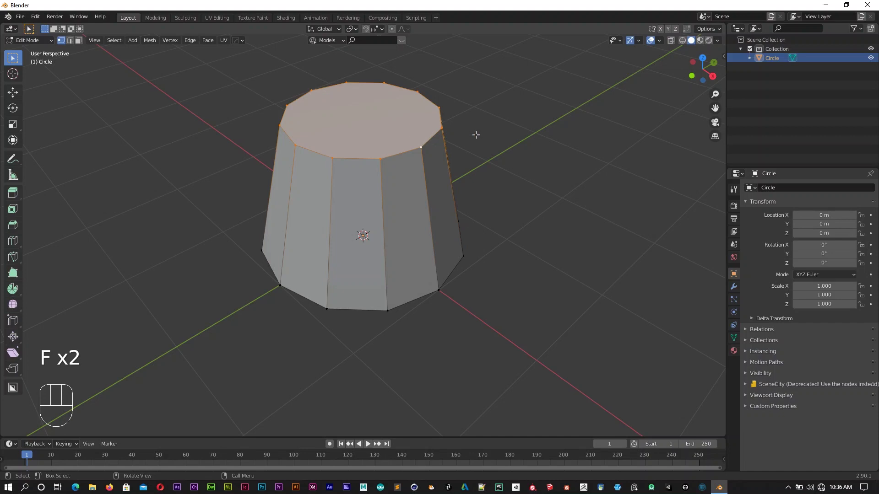
Step: Inset the top cap face into an inner ring and switch to edge selection
key(i)
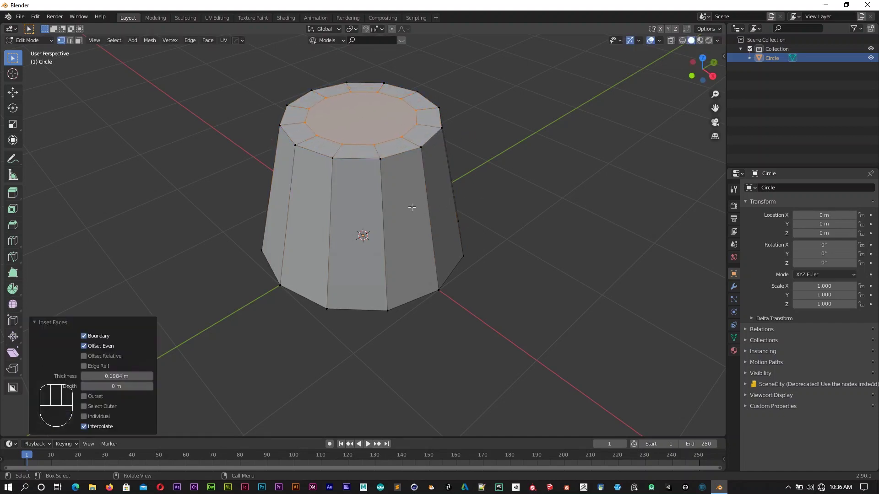
key(2)
middle_click(406, 199)
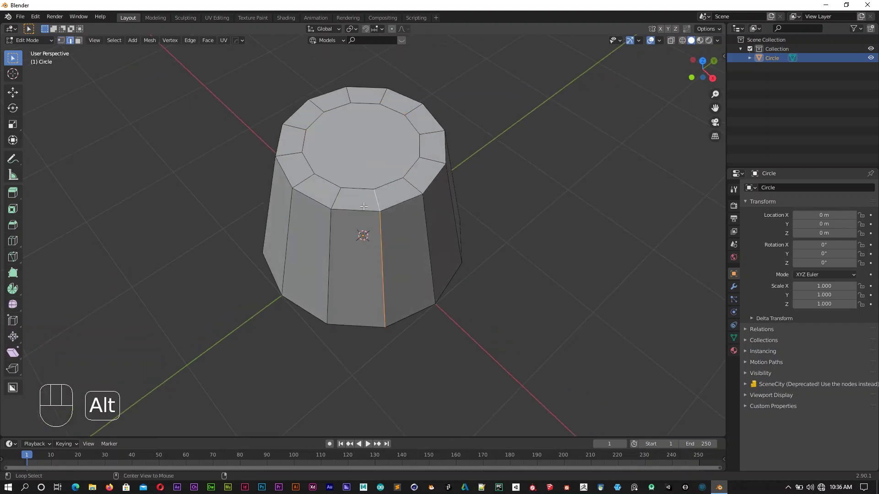
Step: Select every other vertical edge loop around the tube's sides
click(336, 194)
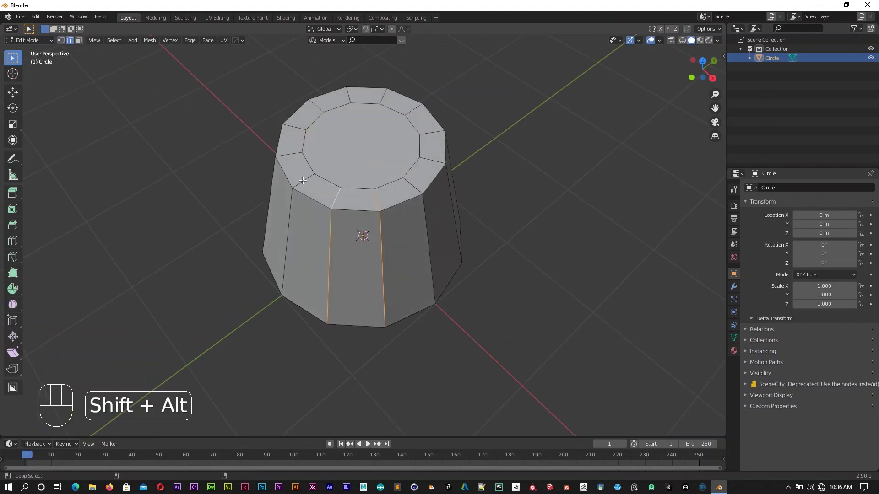
click(303, 179)
click(294, 151)
click(319, 104)
click(351, 92)
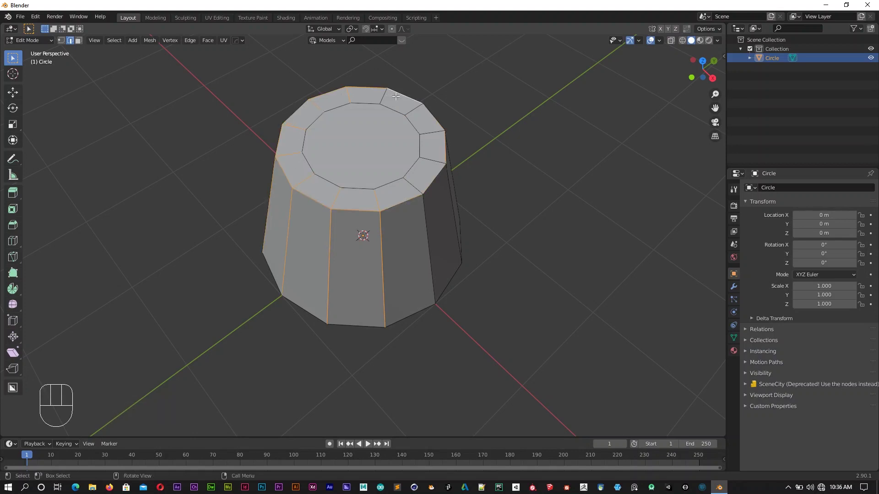
click(396, 95)
click(382, 98)
click(415, 110)
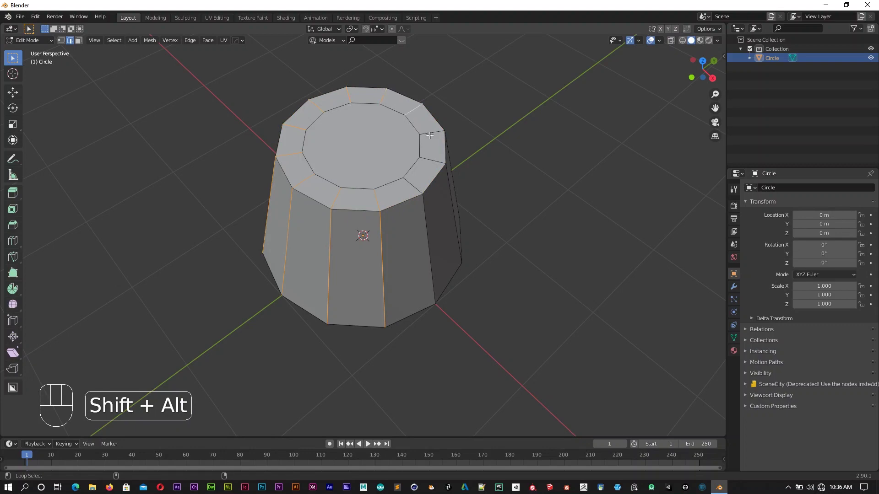
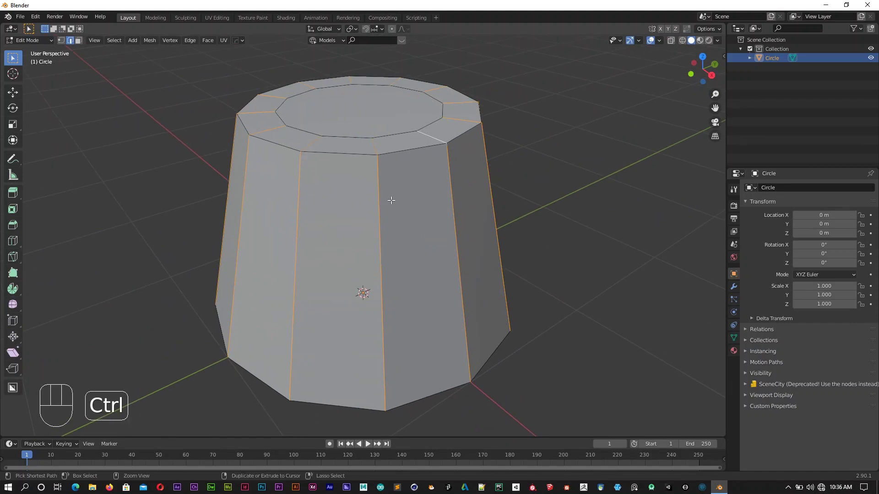
Step: Bevel the side edges into strips and scale alternating strips inward to form fluted grooves
key(ctrl+b)
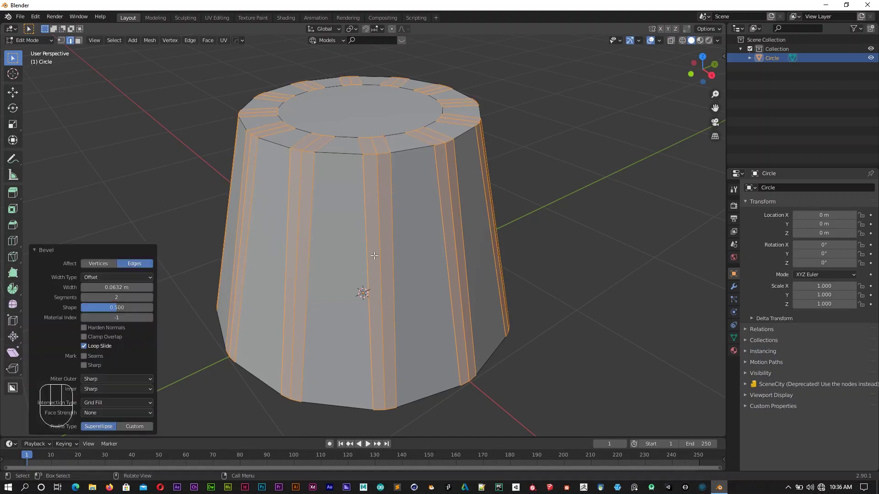
middle_click(392, 199)
click(373, 193)
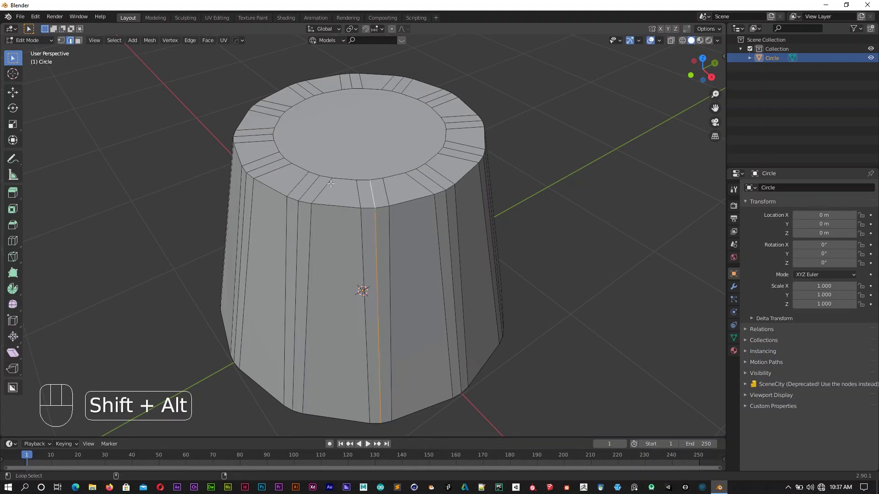
click(257, 133)
click(310, 89)
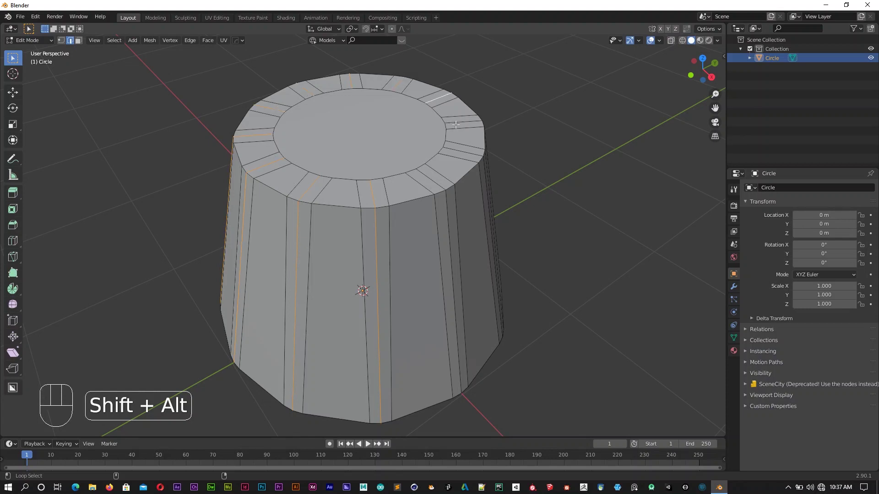
click(453, 146)
click(433, 178)
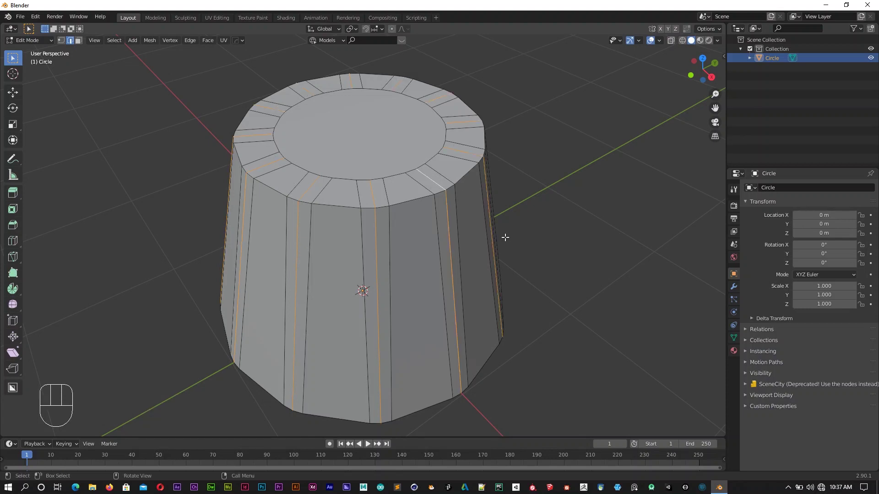
key(s)
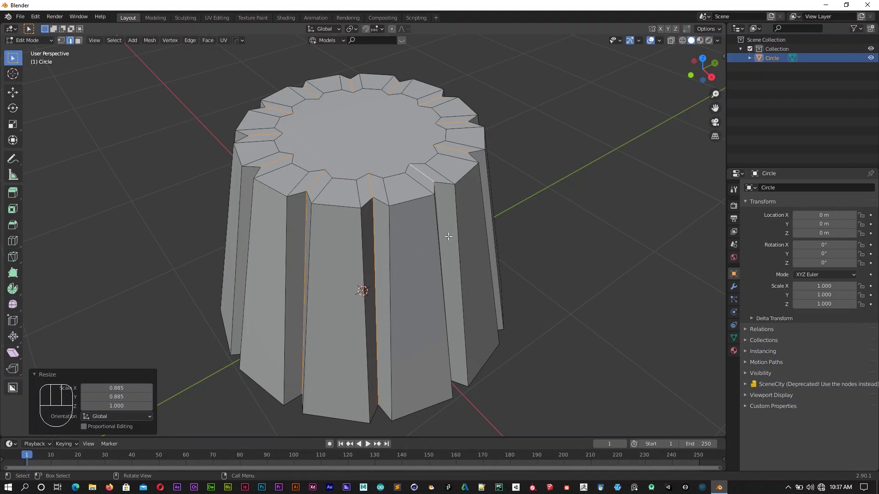
key(Tab)
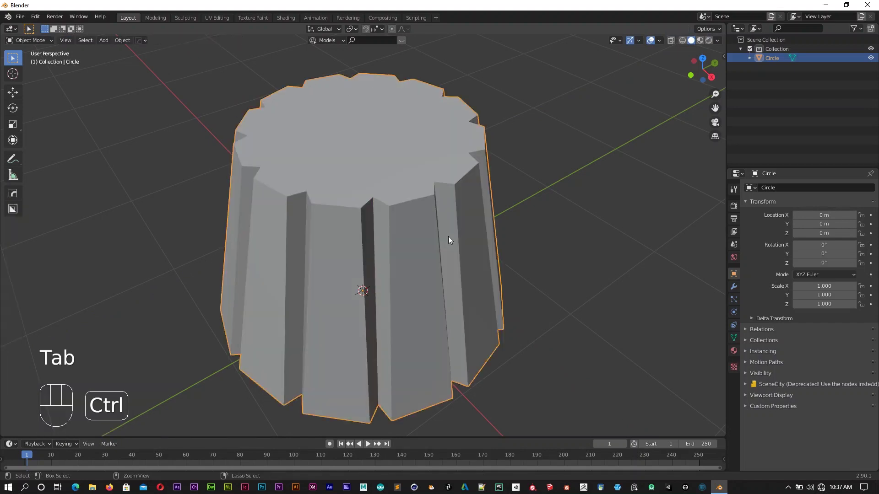
Step: Add a level-2 Subdivision Surface and enable Auto Smooth normals on the jelly
key(ctrl+2)
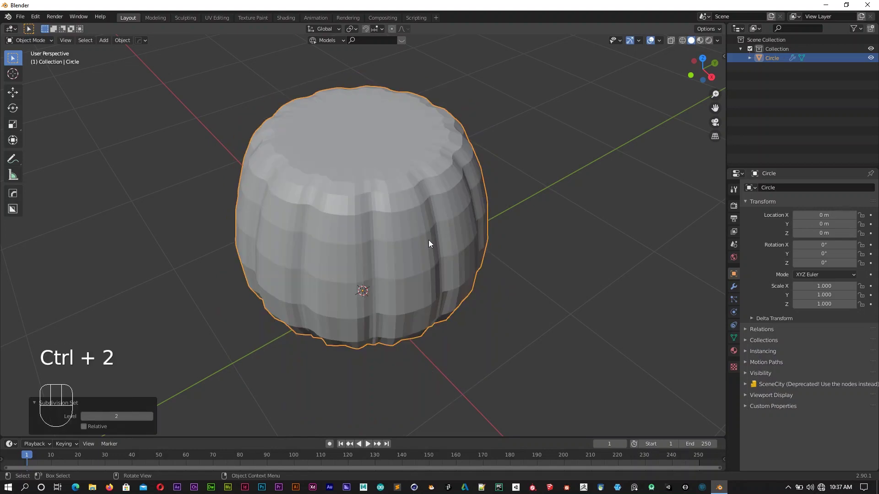
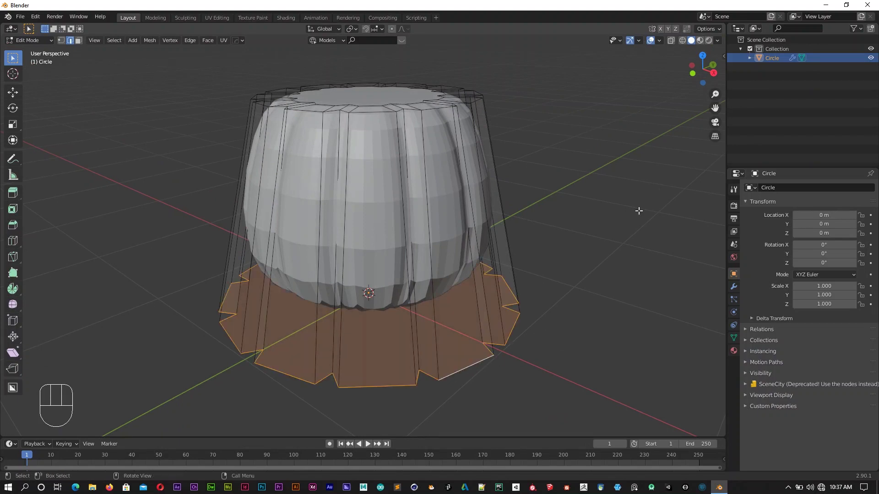
key(n)
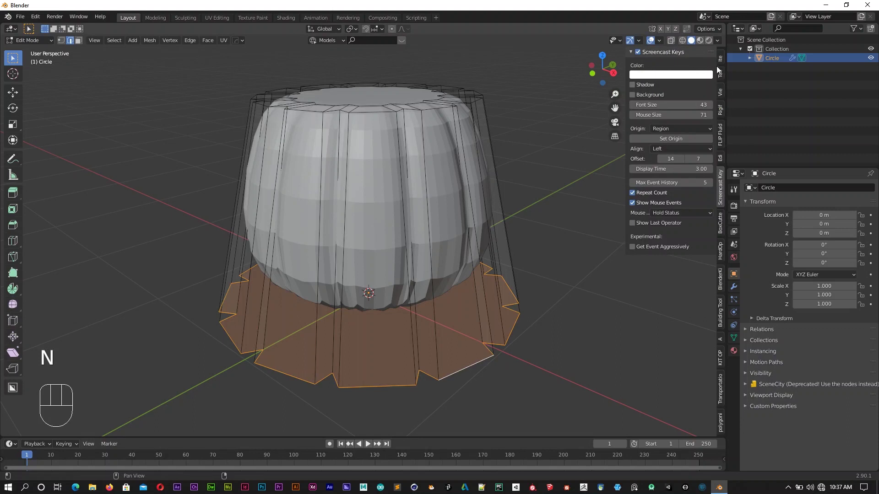
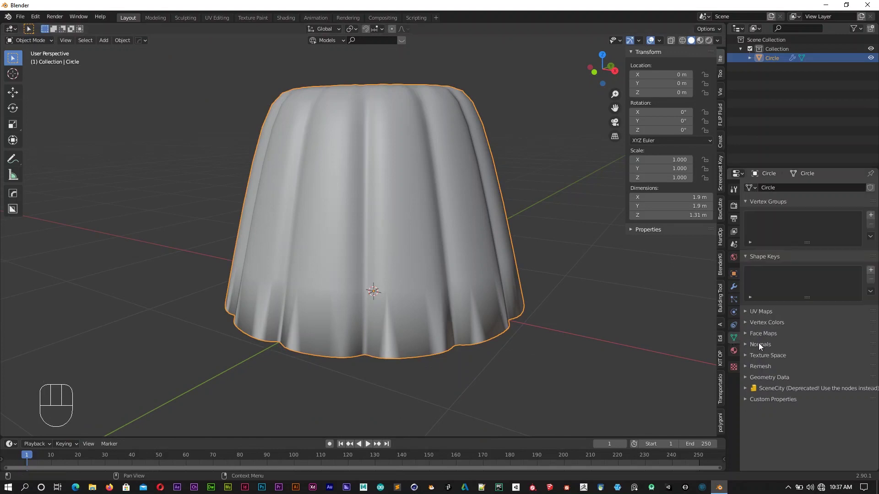
click(761, 347)
click(796, 359)
Step: Orbit to the base, touch up the bottom edges in edit mode, and return to the smoothed jelly
drag(592, 302, 578, 324)
drag(553, 273, 547, 292)
middle_click(532, 278)
middle_click(437, 285)
key(Tab)
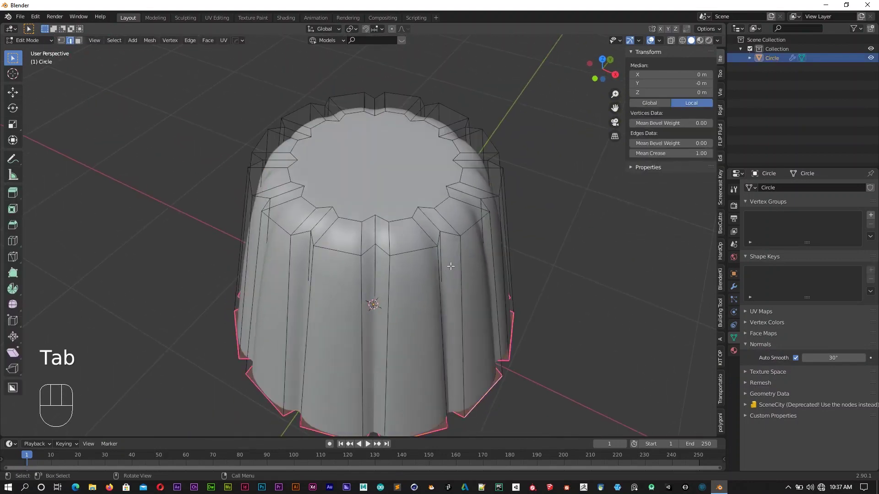
key(Tab)
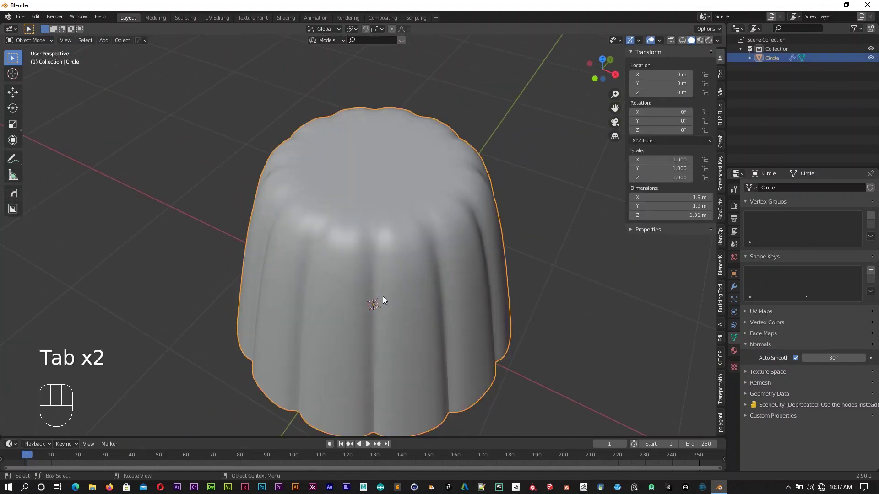
Step: Select the edge loops around the jelly's top rim in edit mode
drag(414, 294, 483, 238)
drag(464, 290, 344, 281)
key(Tab)
middle_click(375, 233)
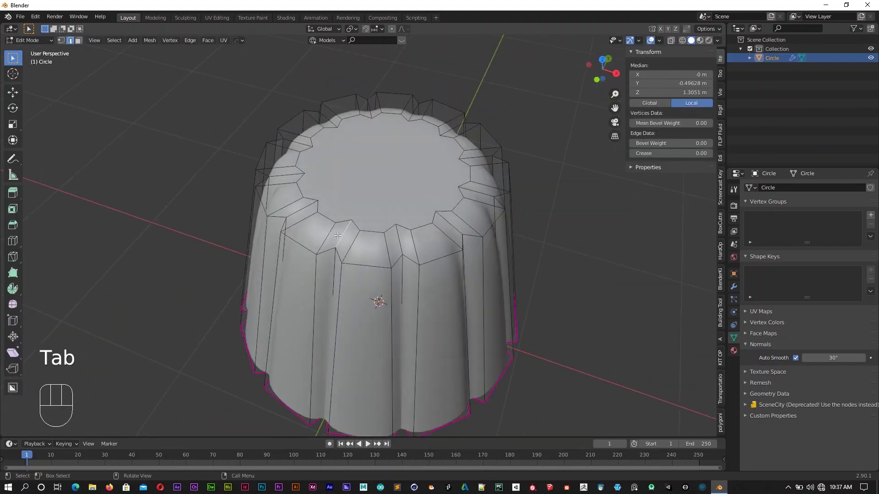
click(343, 234)
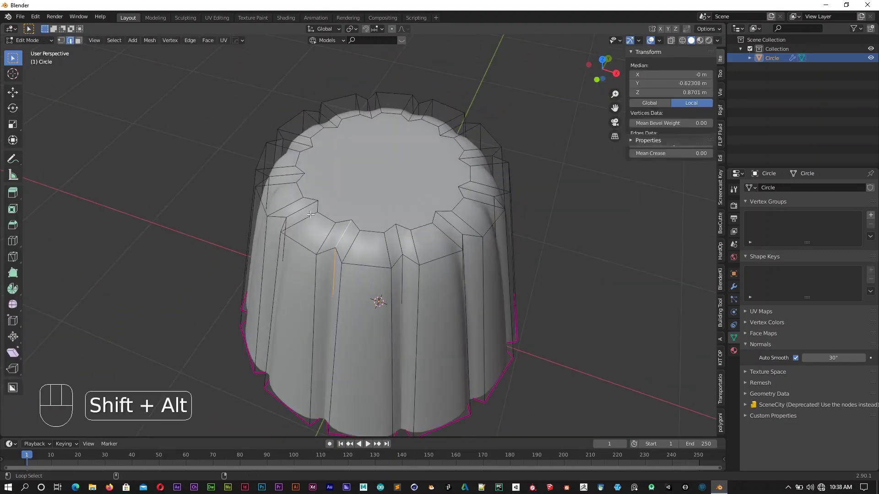
click(287, 172)
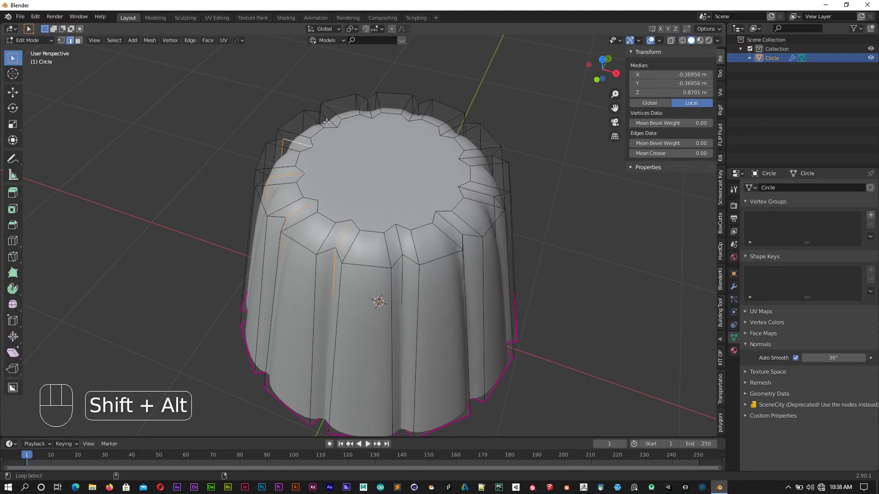
drag(327, 120, 359, 100)
drag(370, 105, 402, 107)
click(432, 112)
drag(455, 124, 473, 150)
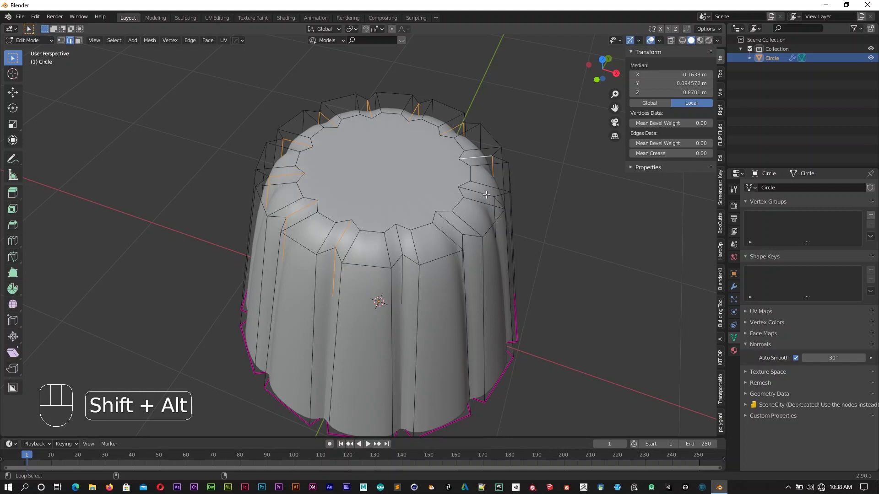
drag(455, 225, 434, 236)
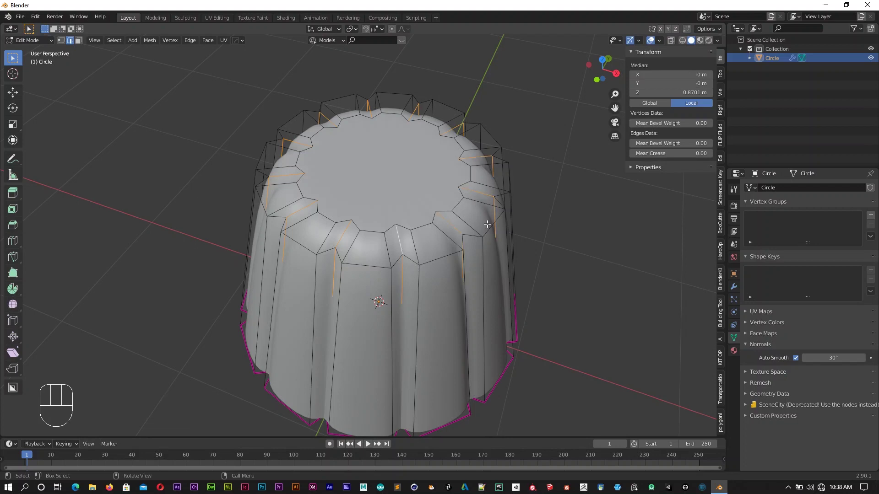
Step: Inset the top face, shrink its centre and lower it slightly for a softly domed top
key(s)
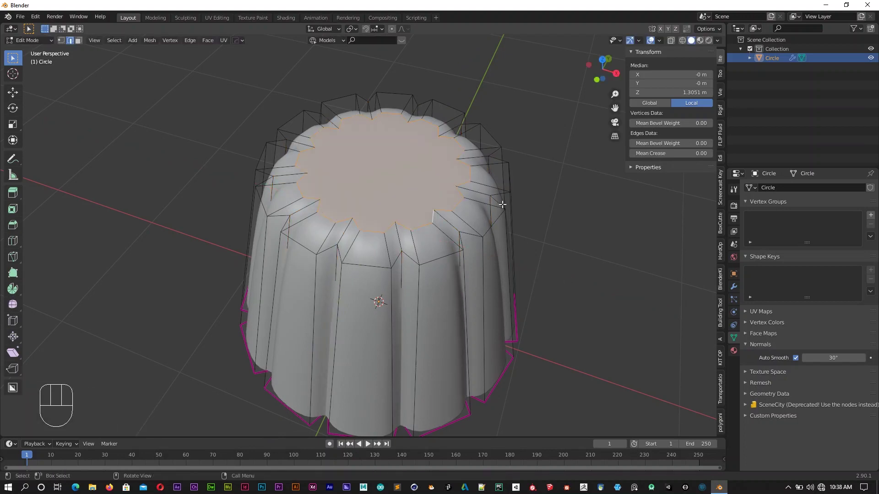
key(i)
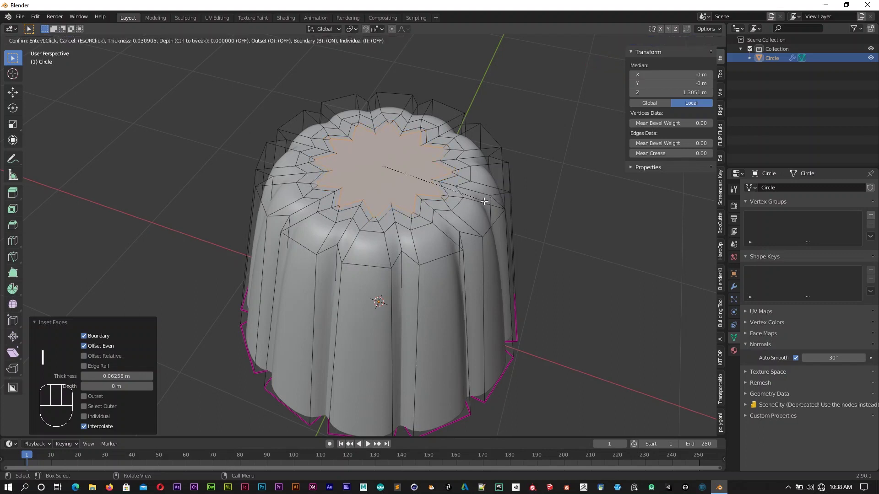
key(s)
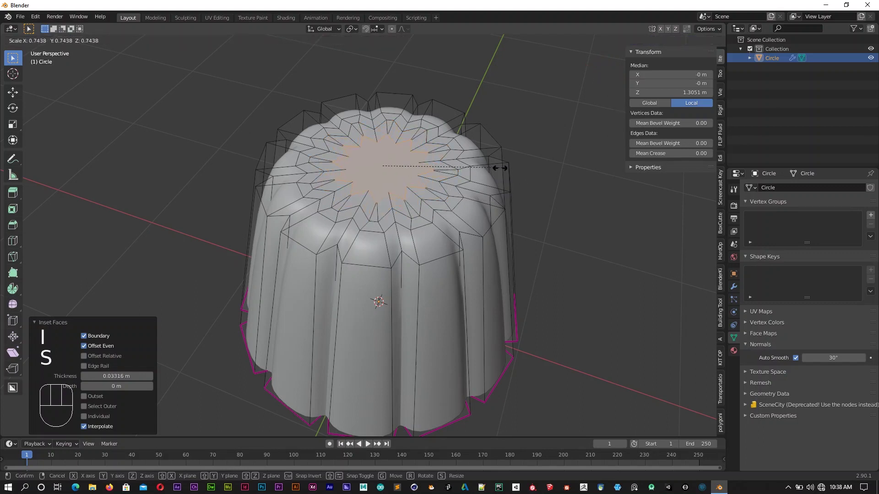
key(g)
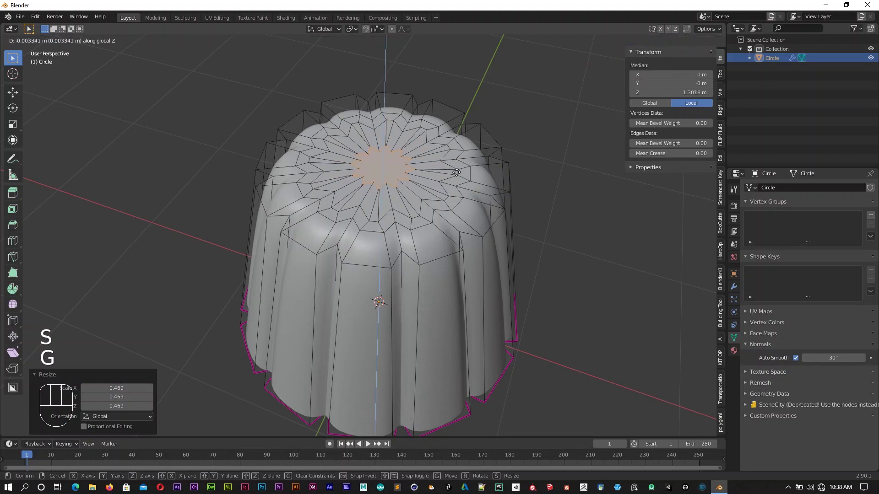
key(Tab)
drag(539, 285, 568, 290)
drag(560, 279, 573, 251)
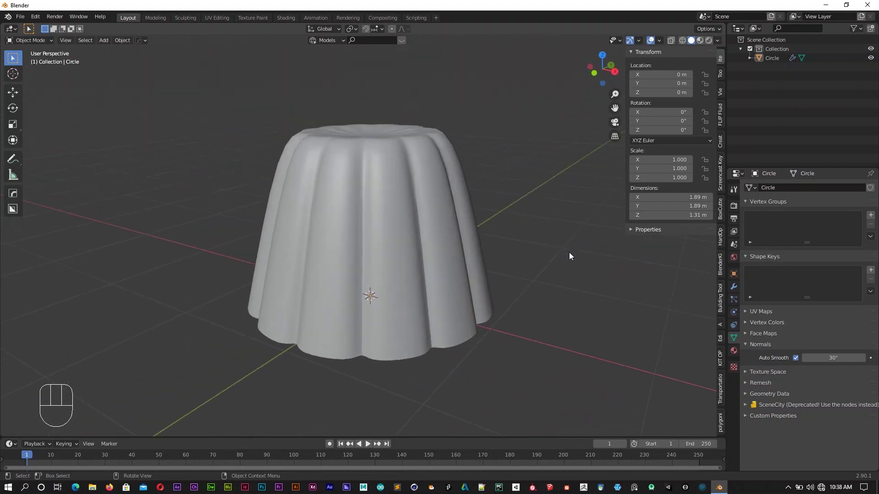
Step: Move the jelly off to the side along Y and keyframe its location at frame 1
drag(566, 261, 511, 277)
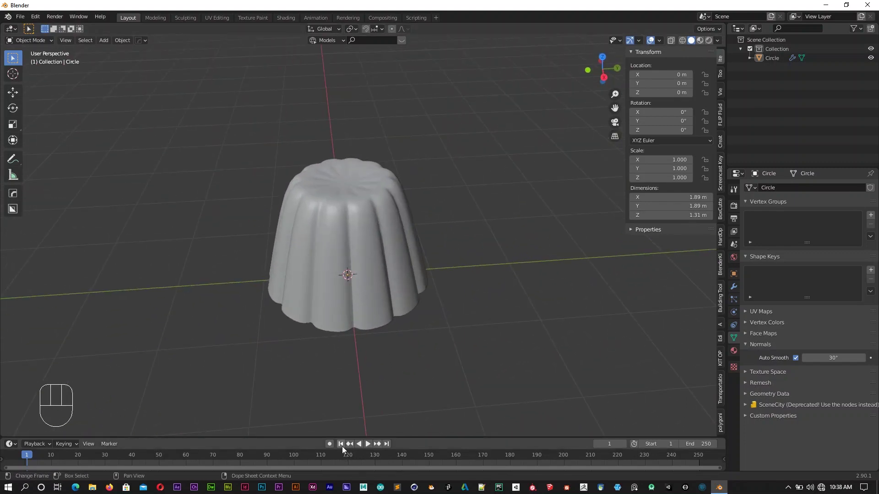
middle_click(399, 330)
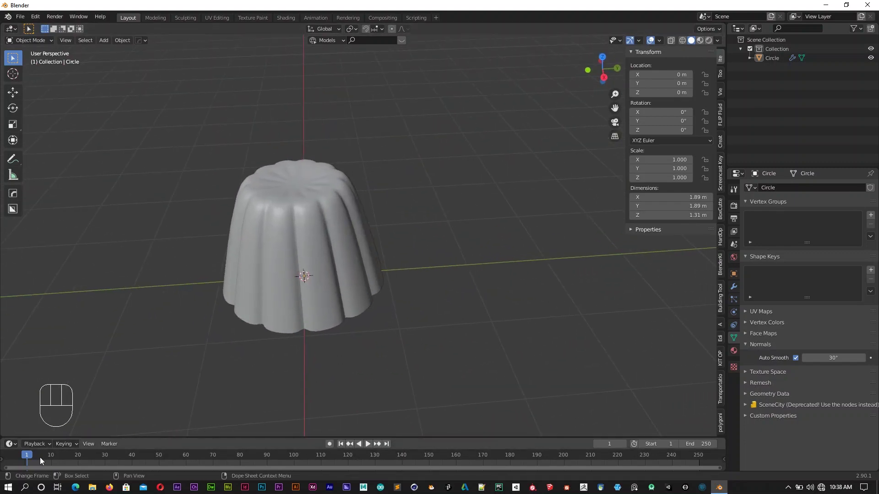
drag(352, 330, 407, 309)
middle_click(391, 307)
key(g)
key(y)
click(268, 257)
key(g)
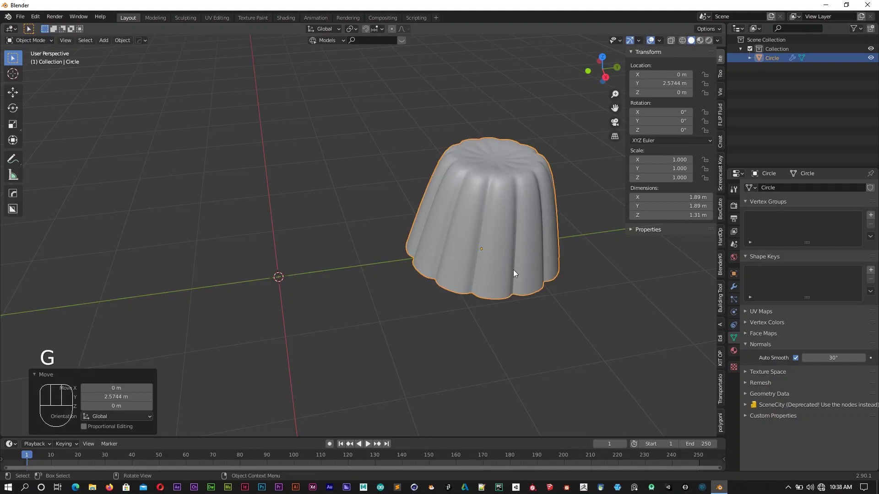
key(i)
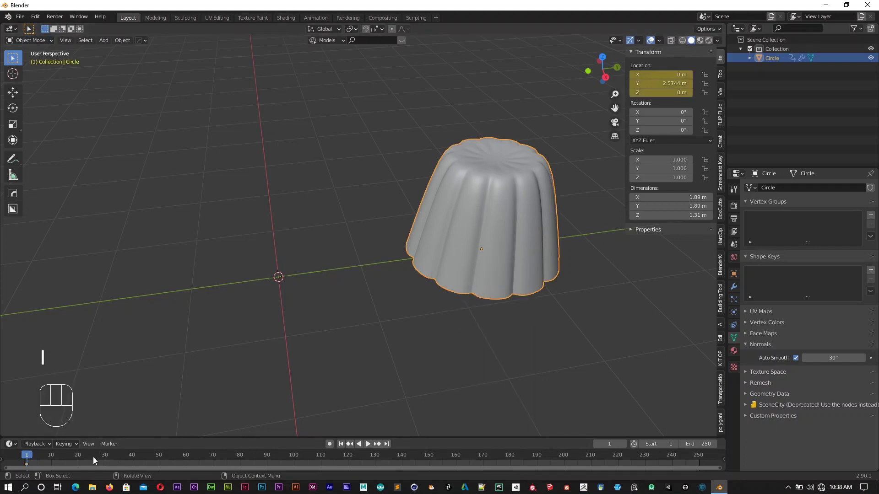
Step: At frame 13 reset the jelly to the centre, keyframe it, and play the slide-in
click(67, 458)
click(67, 458)
key(g)
key(alt+g)
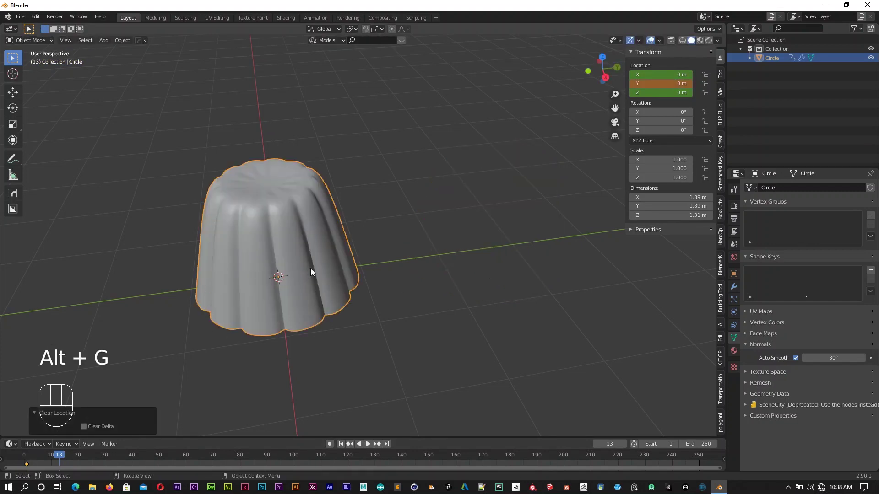
key(i)
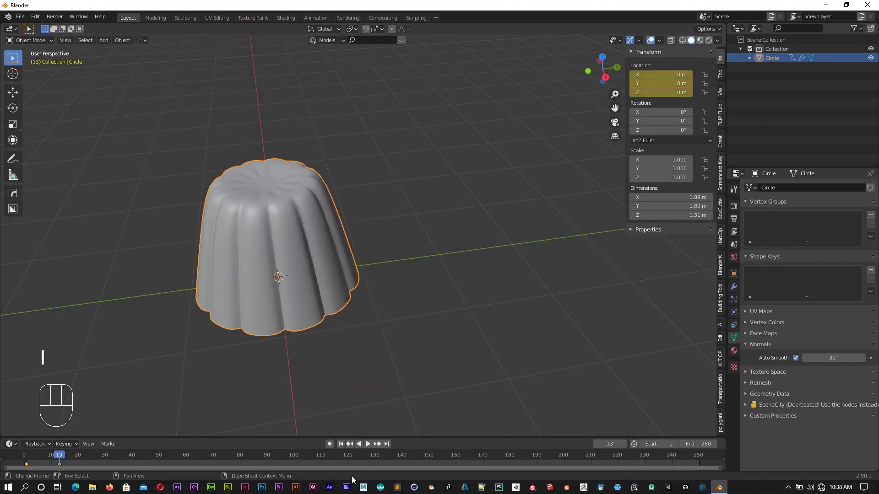
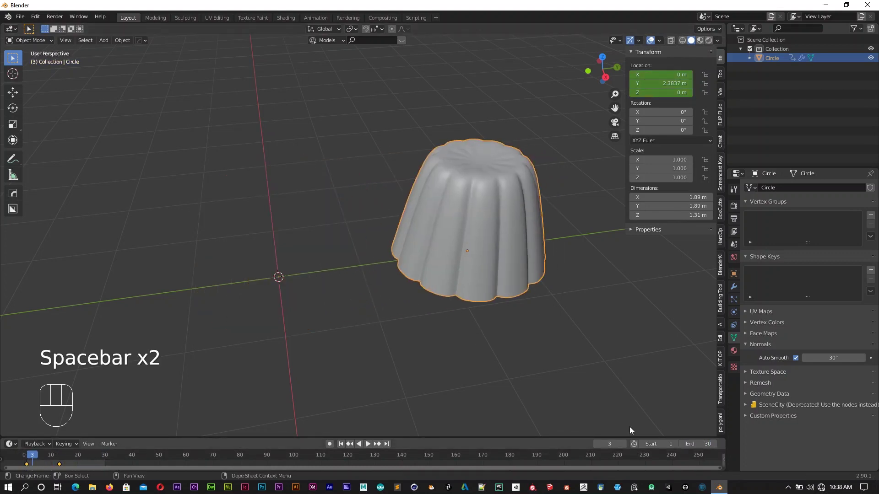
key(space)
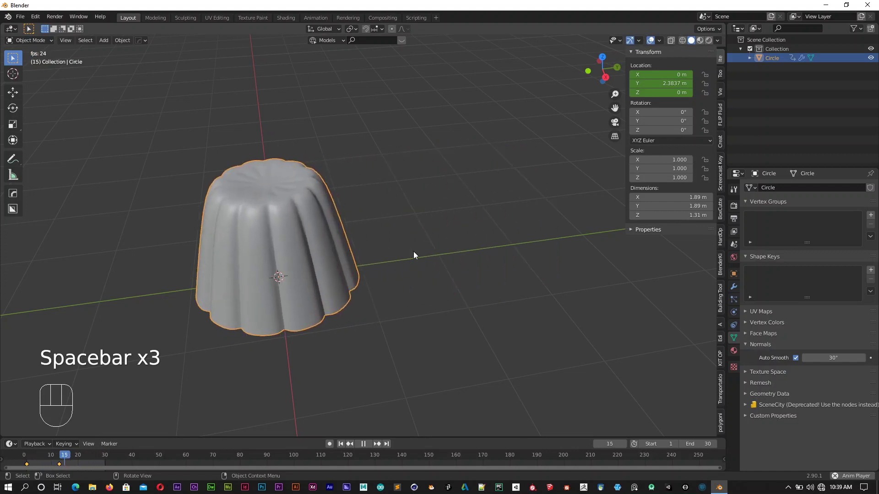
key(space)
Step: Limit the animation to 30 frames and add two horizontal loop cuts around the jelly's body
click(345, 450)
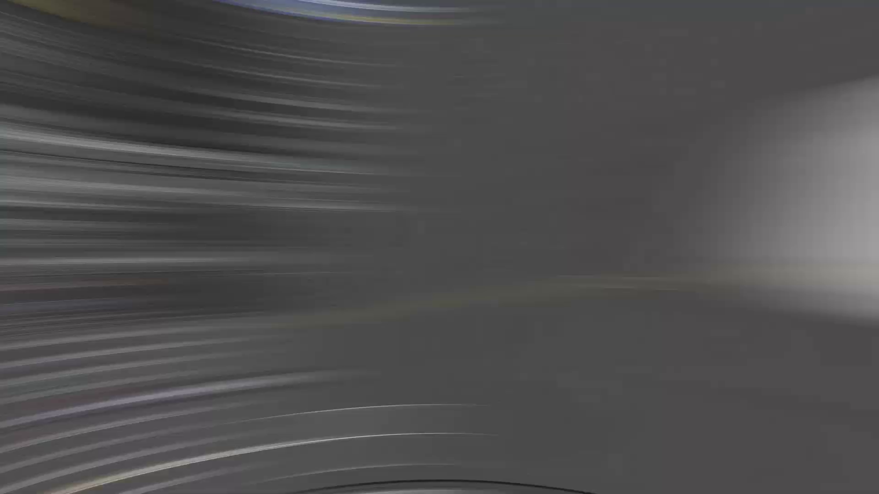
key(n)
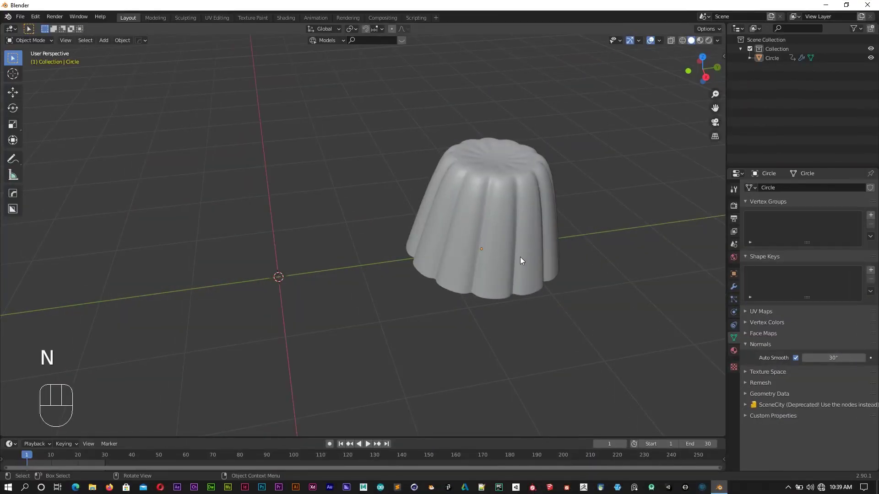
click(500, 220)
drag(534, 235, 497, 241)
key(Tab)
key(ctrl+r)
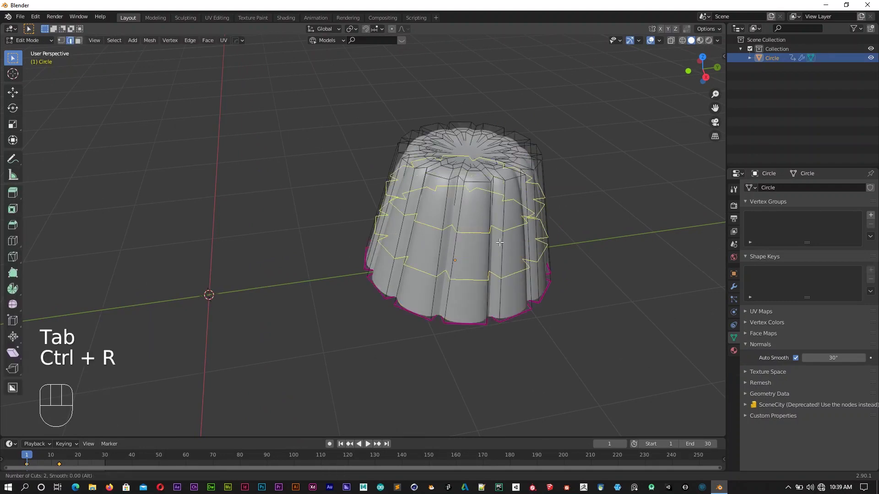
key(Tab)
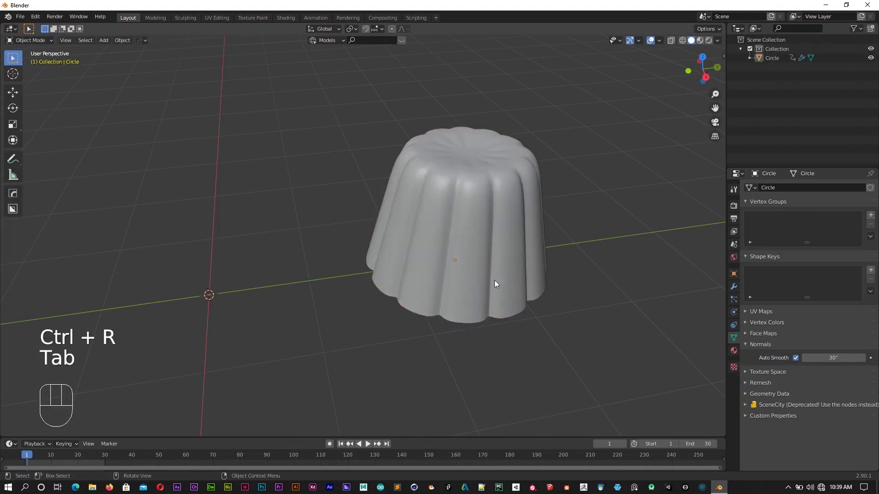
middle_click(558, 305)
middle_click(514, 317)
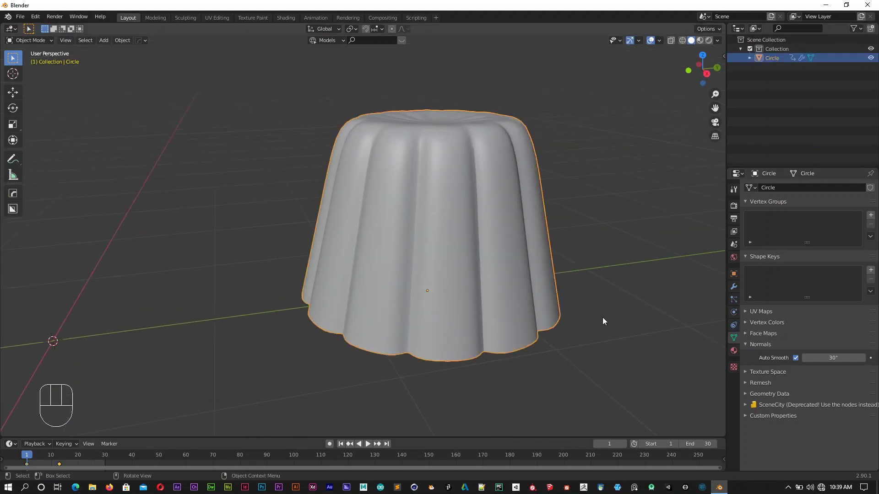
Step: Switch to the Physics properties and select the jelly's bottom face in edit mode
click(735, 317)
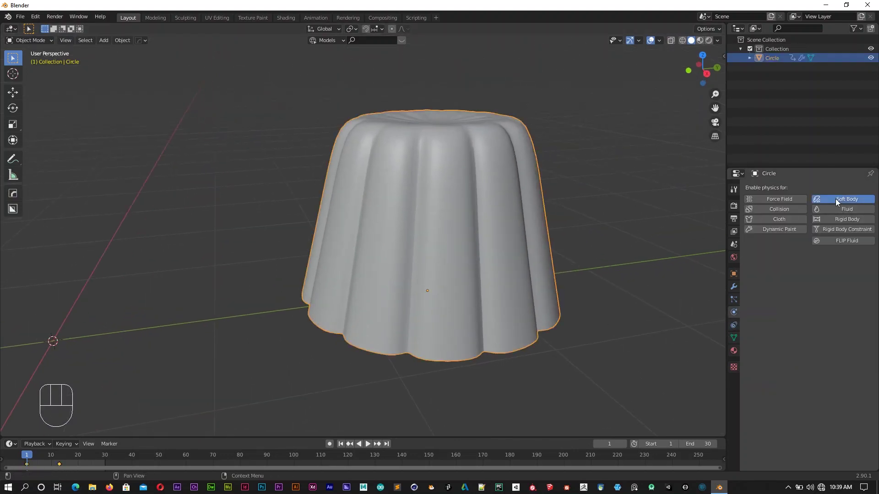
drag(575, 353, 565, 337)
drag(565, 335, 561, 321)
drag(566, 310, 454, 247)
key(Tab)
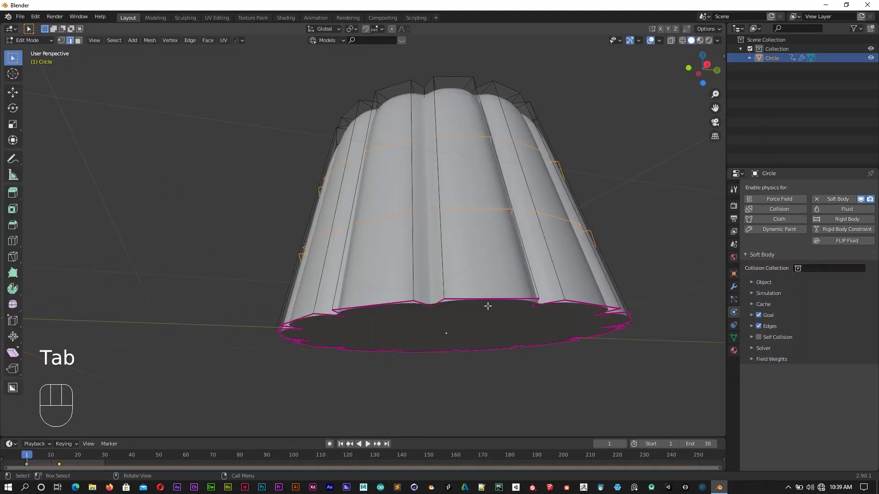
key(3)
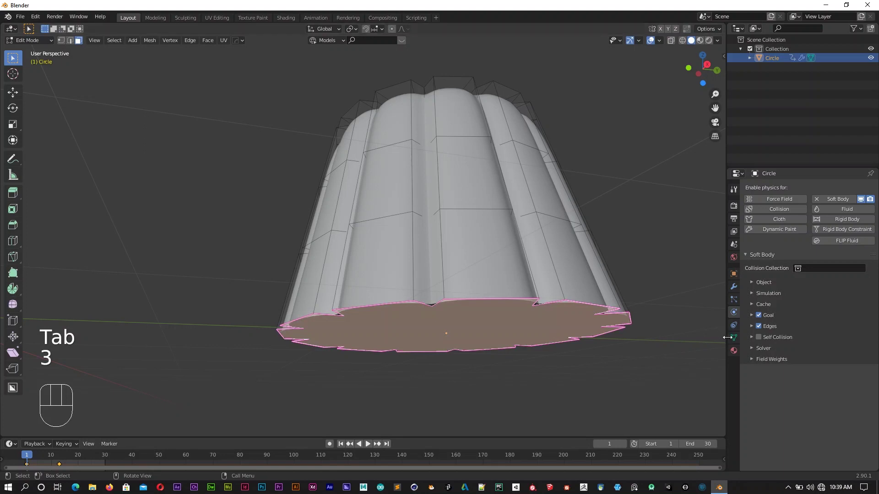
Step: Create a vertex group named core, assign the base to it, and return to object mode
click(736, 341)
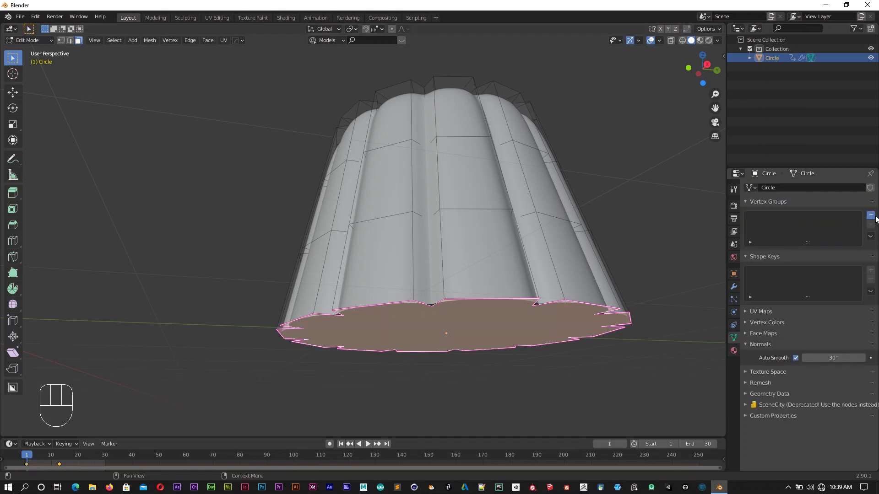
drag(770, 217, 787, 225)
click(758, 271)
drag(537, 266, 534, 285)
key(Tab)
middle_click(509, 252)
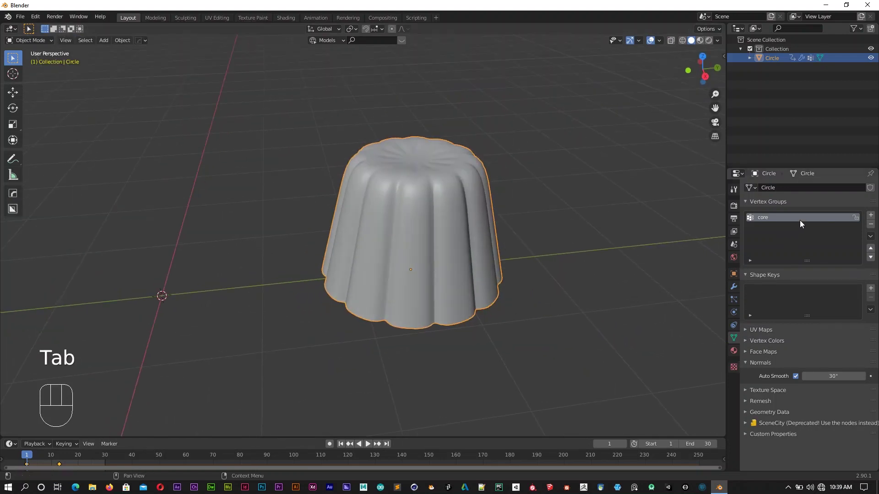
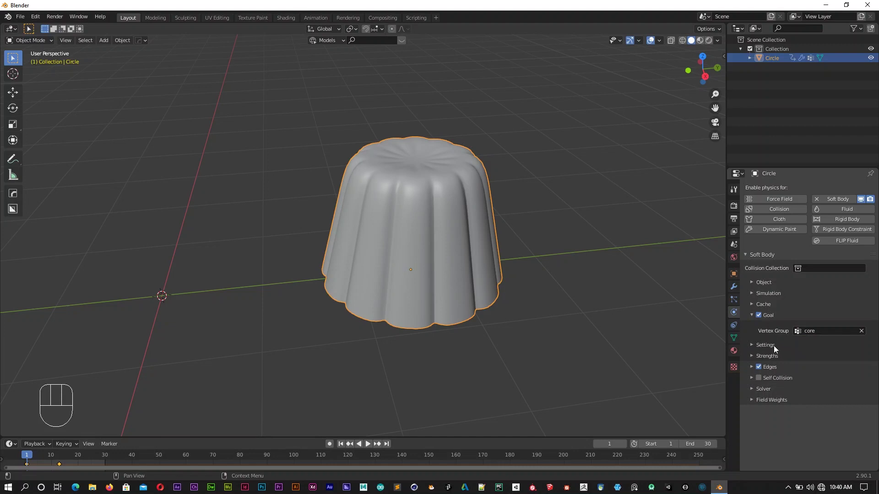
Step: Expand the soft body Edges settings and play the simulation to watch the wobble
click(753, 370)
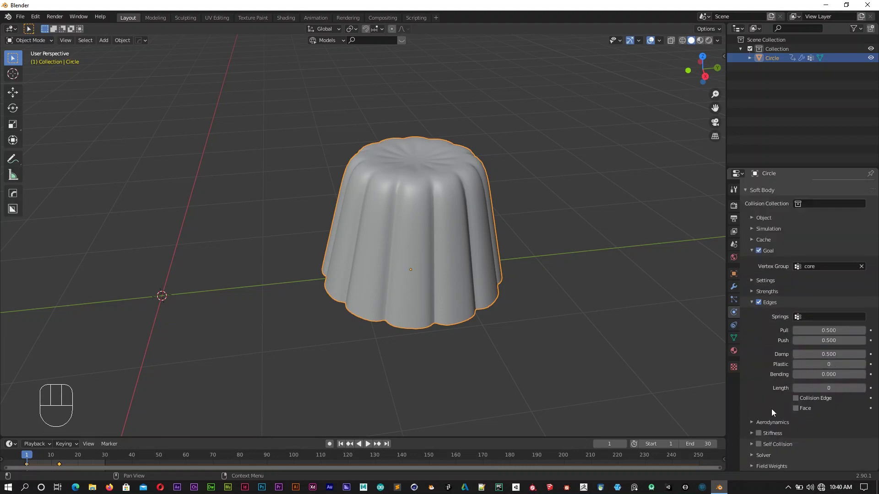
drag(346, 448, 360, 408)
key(space)
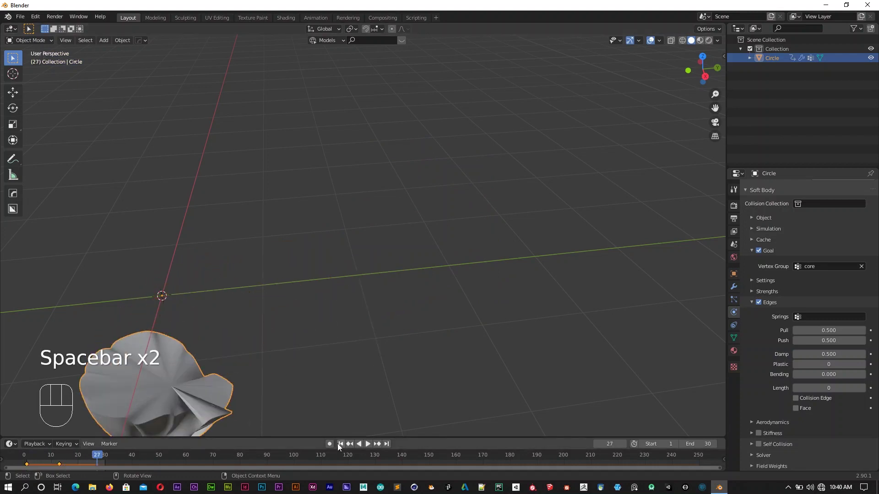
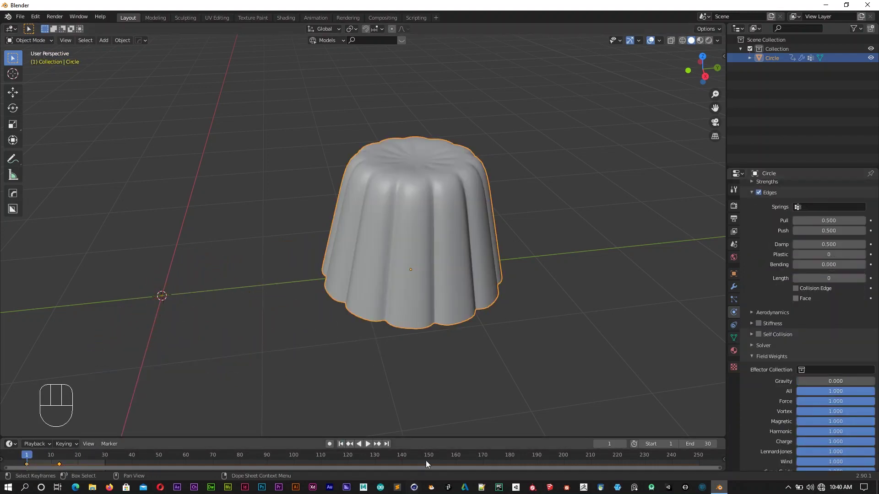
drag(342, 447, 382, 396)
key(space)
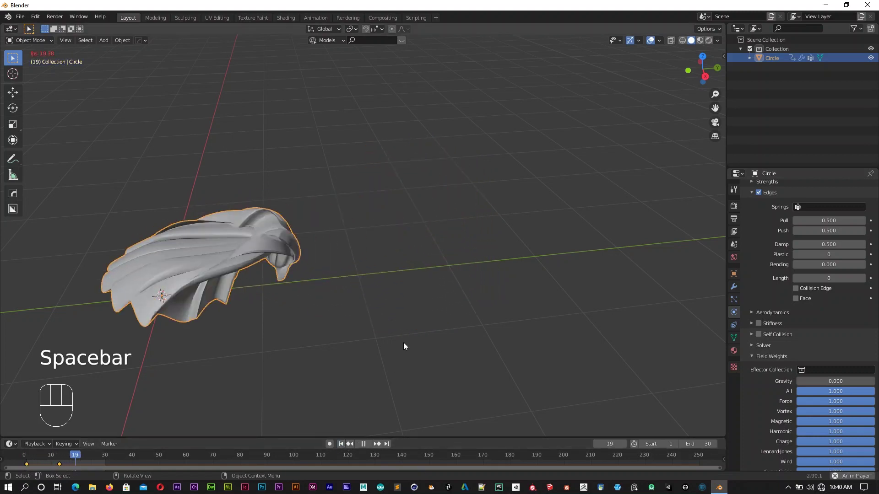
key(space)
click(341, 452)
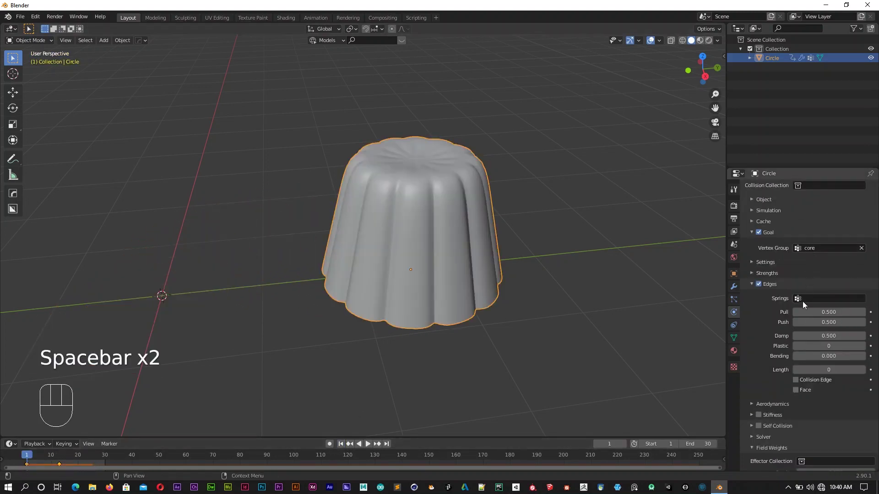
Step: Turn on edge Stiffness, raise Bending to 4, and replay to check the jelly keeps its shape
click(761, 420)
click(342, 450)
key(space)
key(space)
click(343, 446)
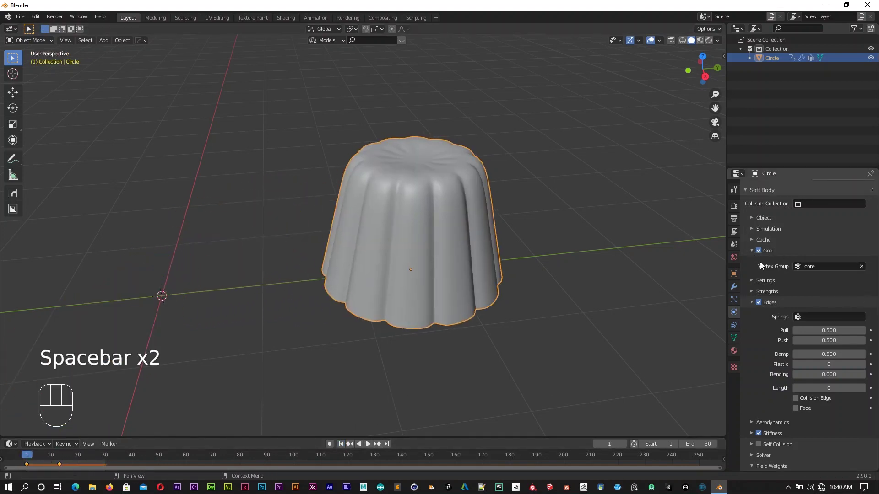
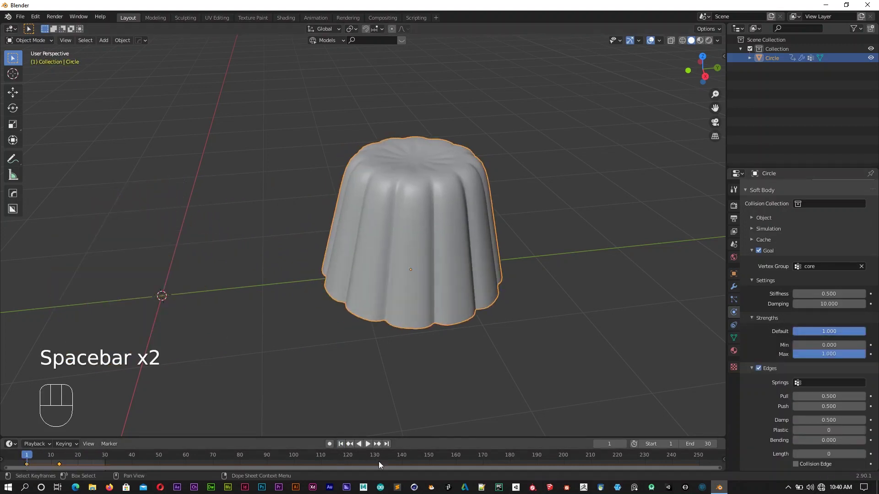
click(344, 445)
key(space)
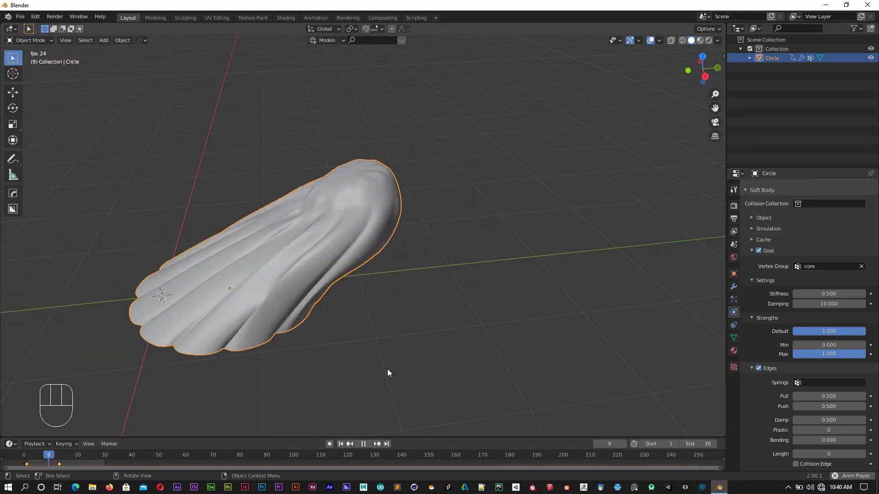
key(space)
drag(382, 343, 623, 358)
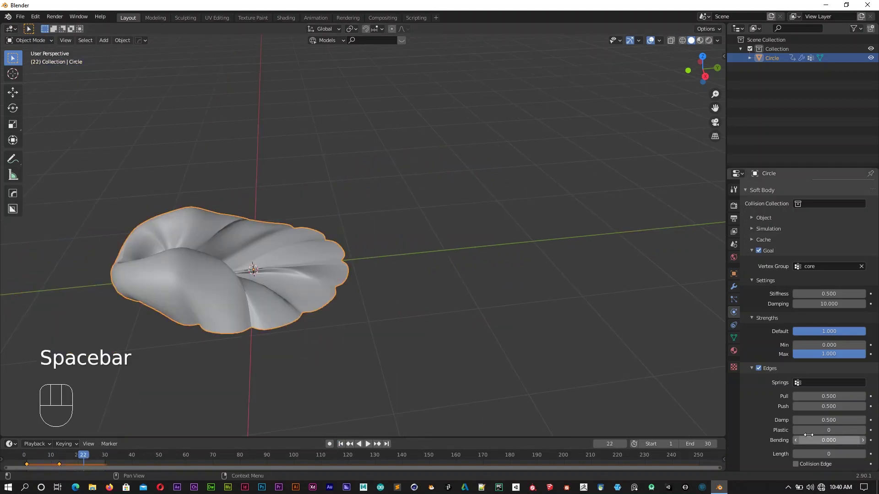
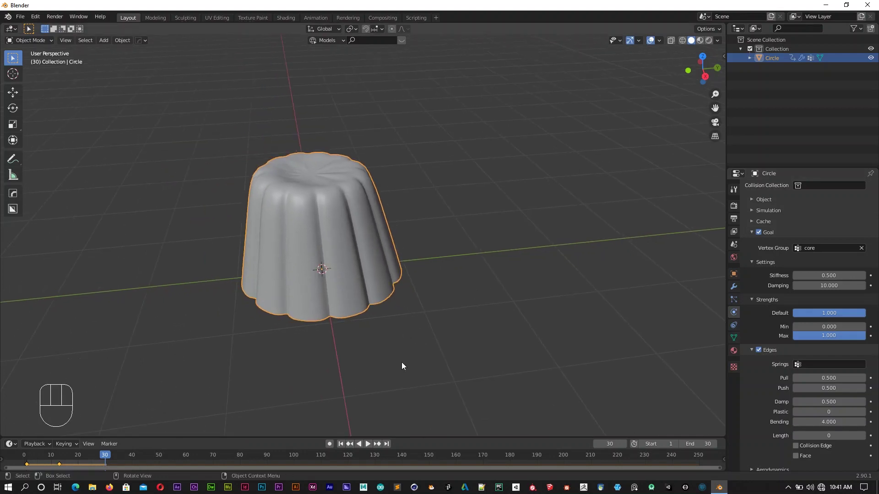
Step: Play the wobble once more, then bake the soft body simulation into the cache
click(341, 448)
key(space)
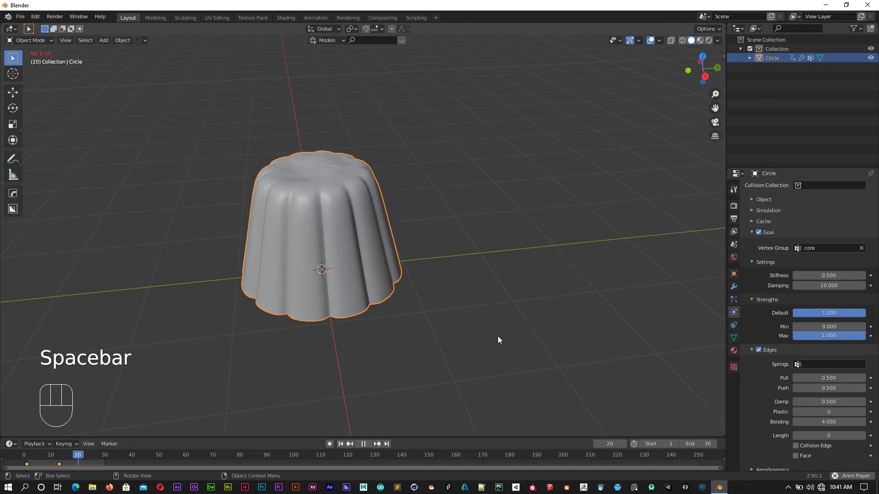
key(space)
drag(766, 261, 772, 304)
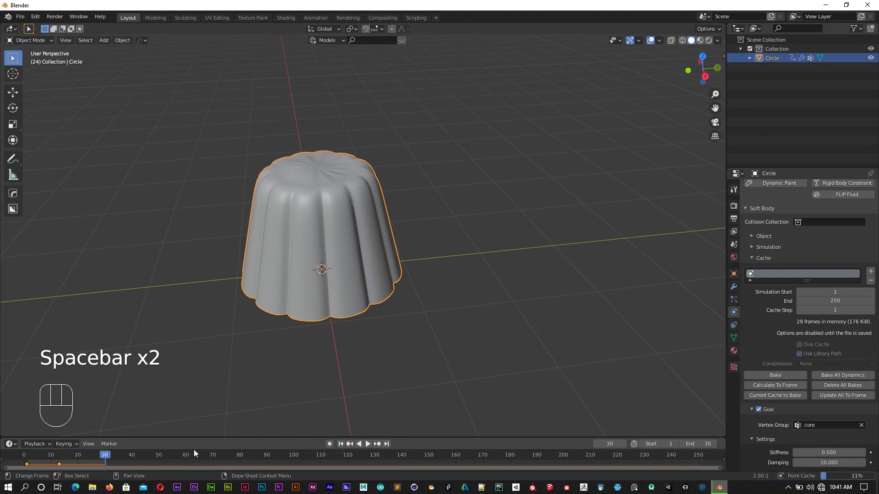
click(357, 386)
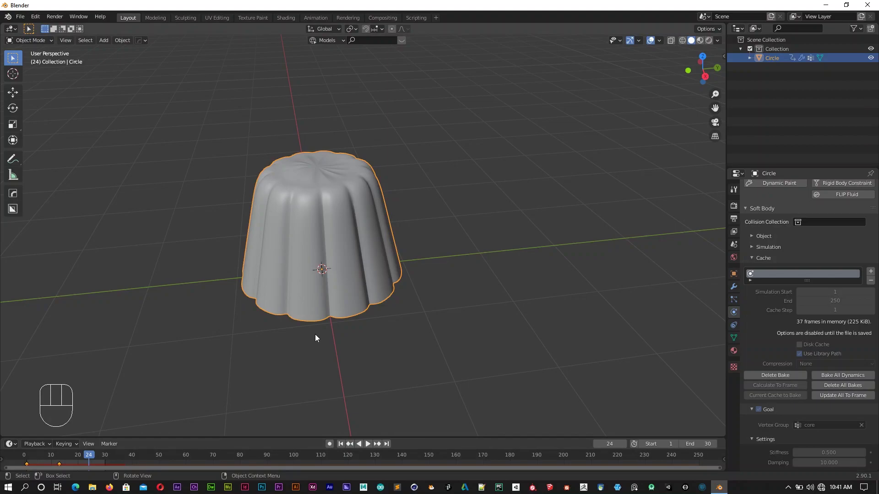
click(357, 438)
drag(487, 265, 389, 272)
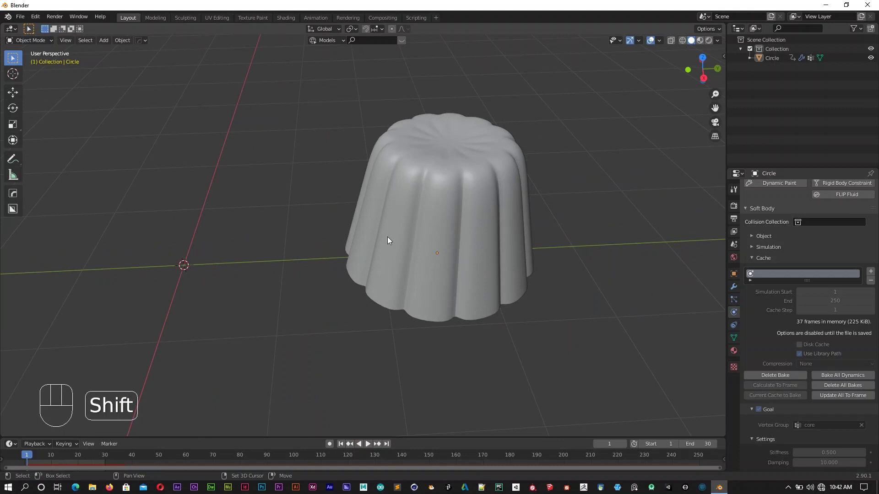
Step: Add a circle mesh sized to the jelly's base as the start of the plate
key(shift+a)
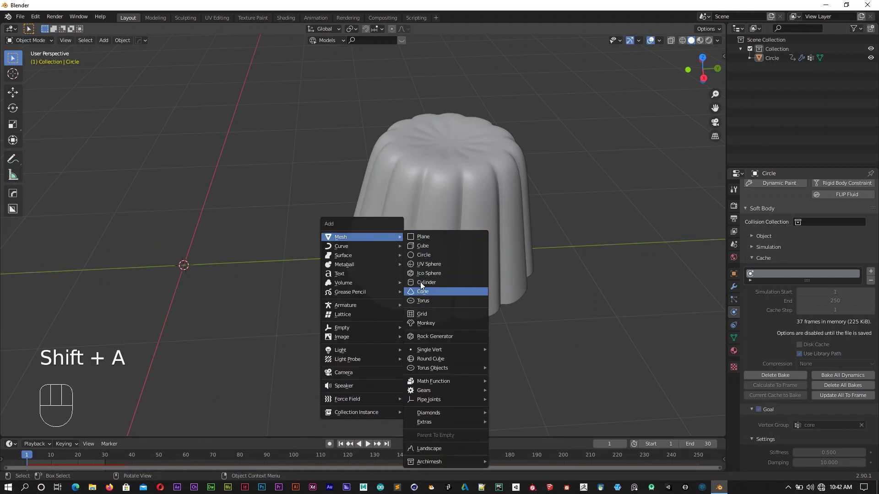
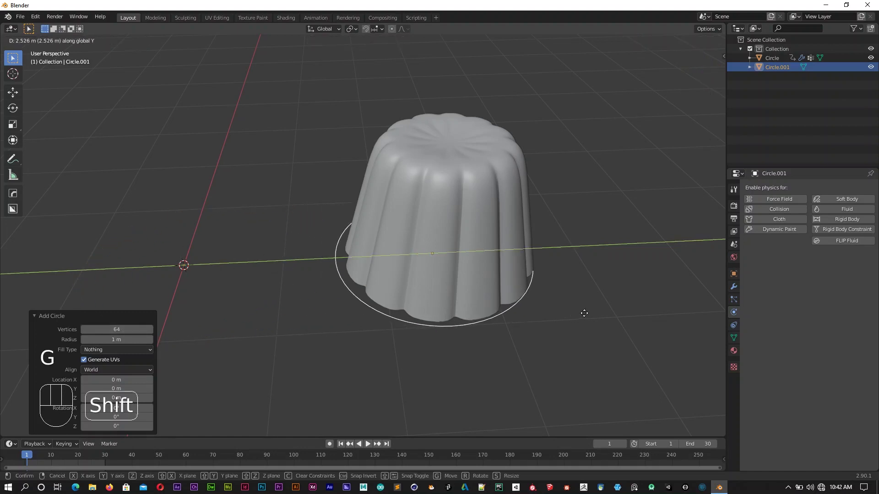
middle_click(487, 341)
middle_click(421, 335)
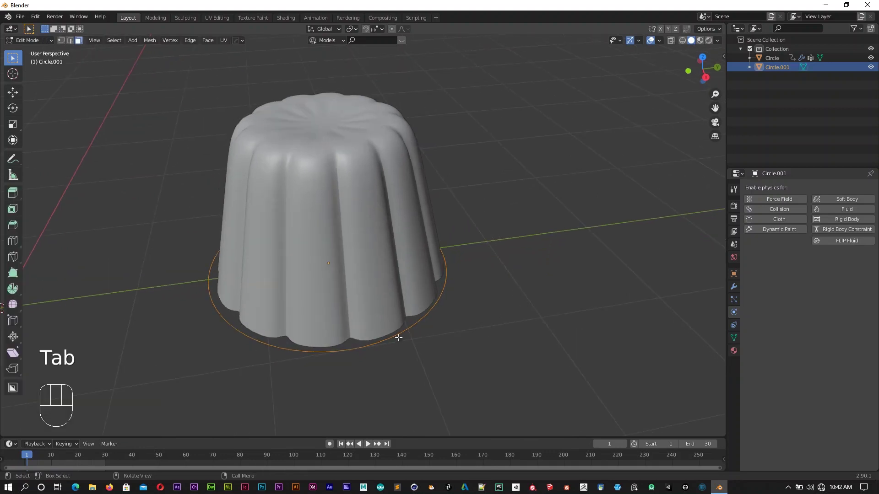
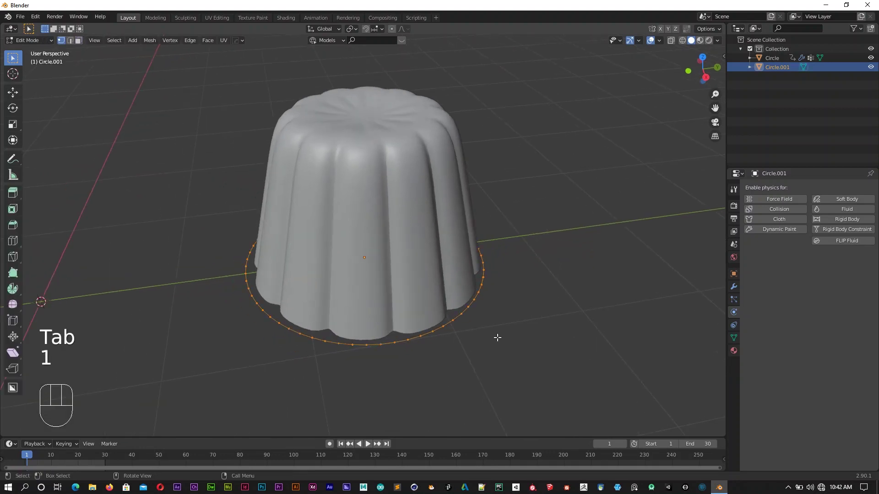
Step: Extrude and widen the circle into a broad rim, lift it slightly and fill the centre
key(e)
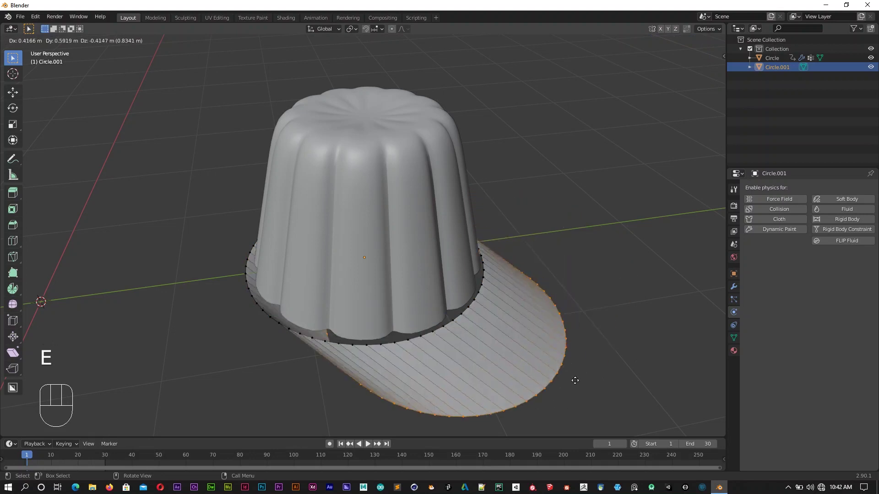
key(s)
key(g)
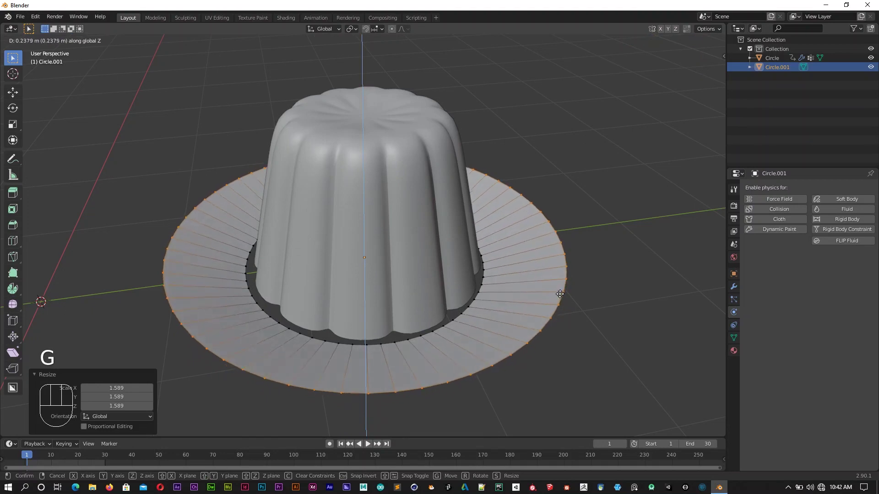
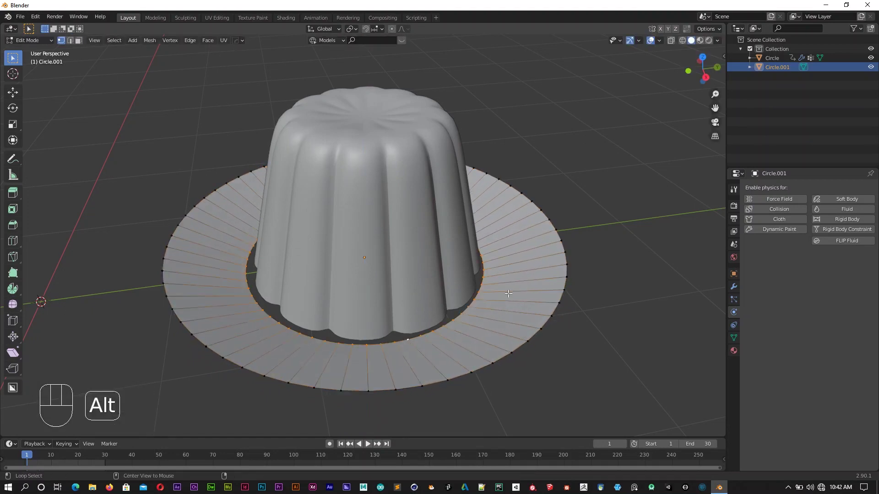
key(f)
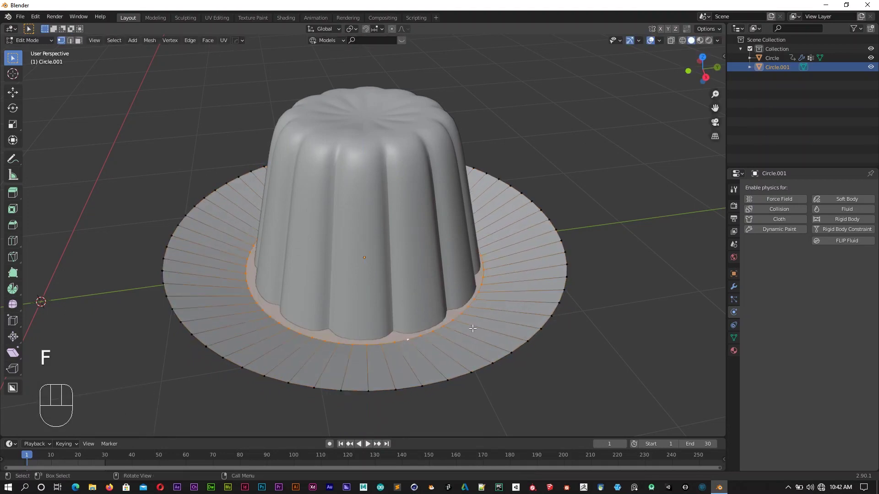
key(Tab)
drag(483, 332, 739, 210)
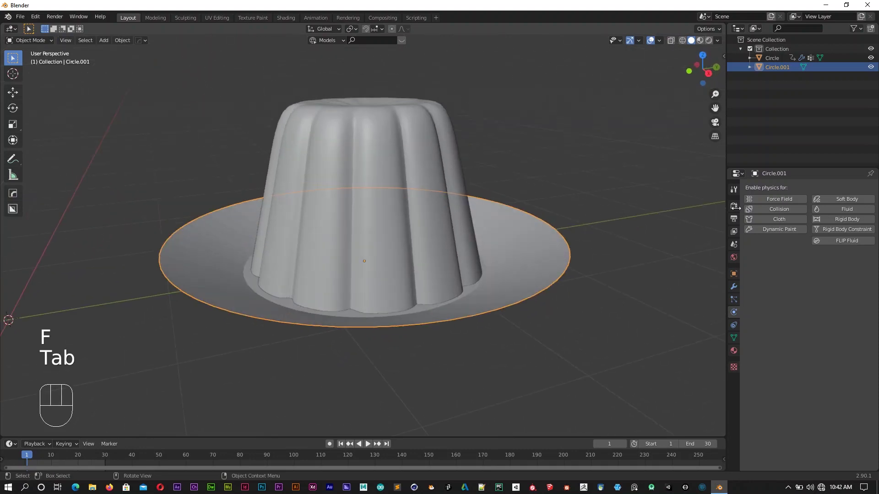
Step: Add a Subdivision modifier to the plate with viewport level 2
drag(733, 284, 780, 206)
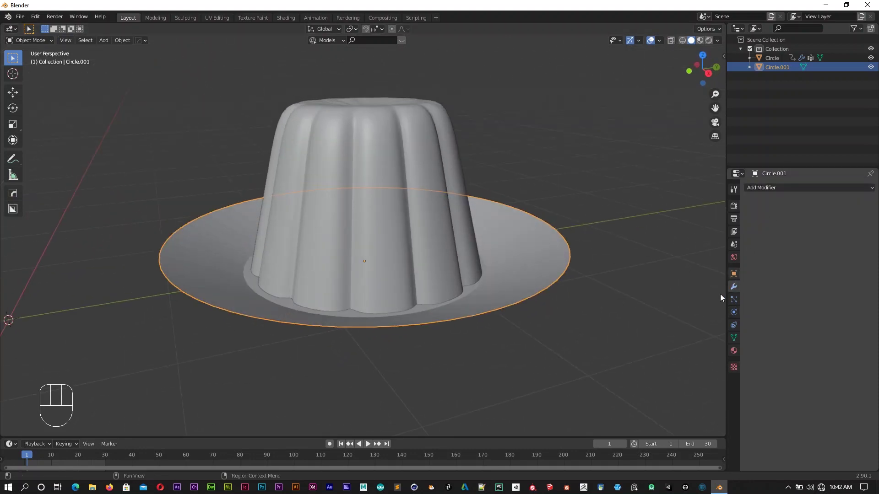
drag(767, 191, 688, 344)
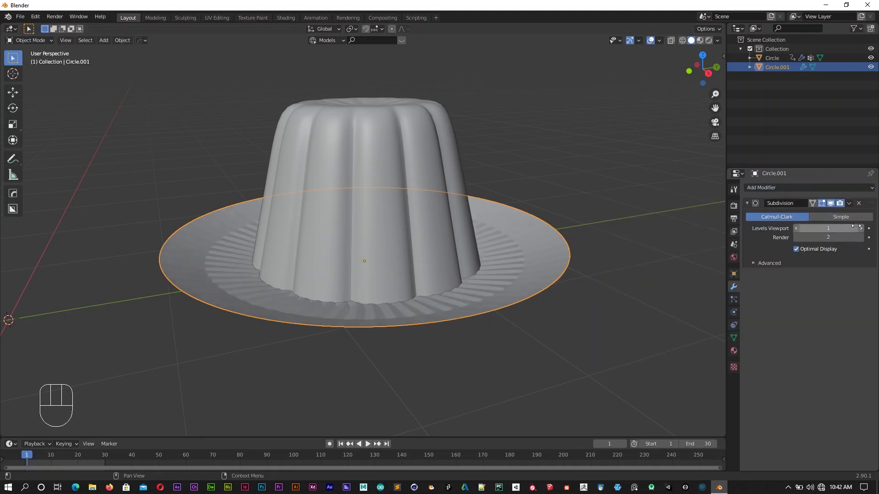
click(861, 231)
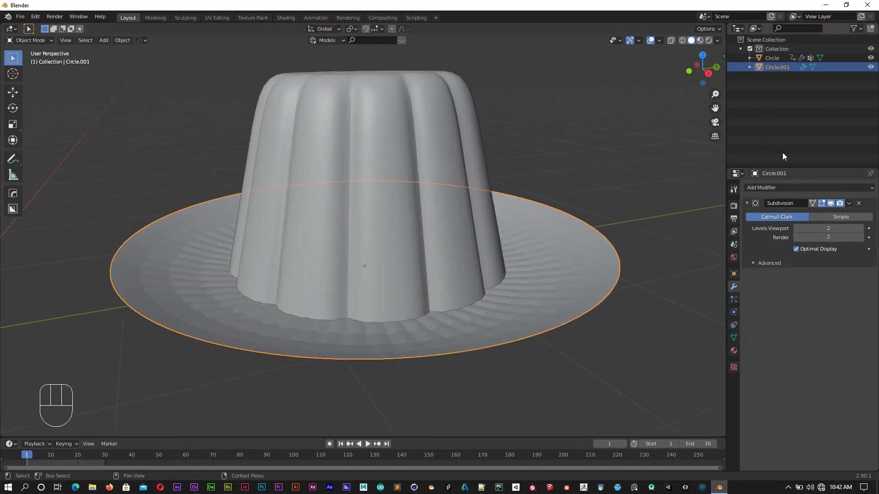
Step: Add a Solidify modifier with 0.012 m thickness, offset -1, moved above the subdivision
drag(794, 188, 714, 334)
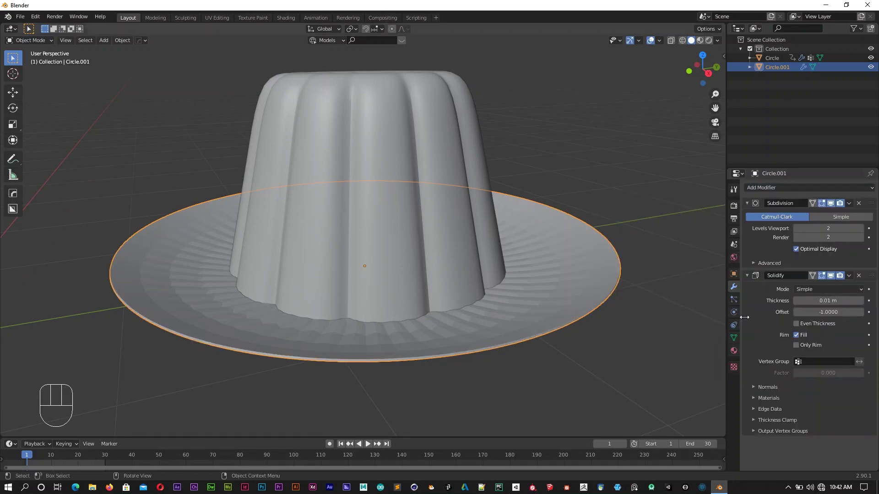
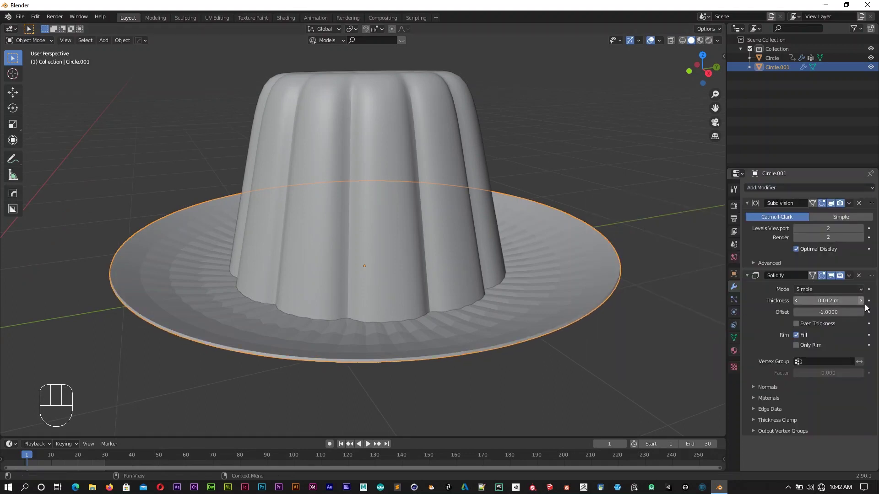
drag(876, 238, 872, 201)
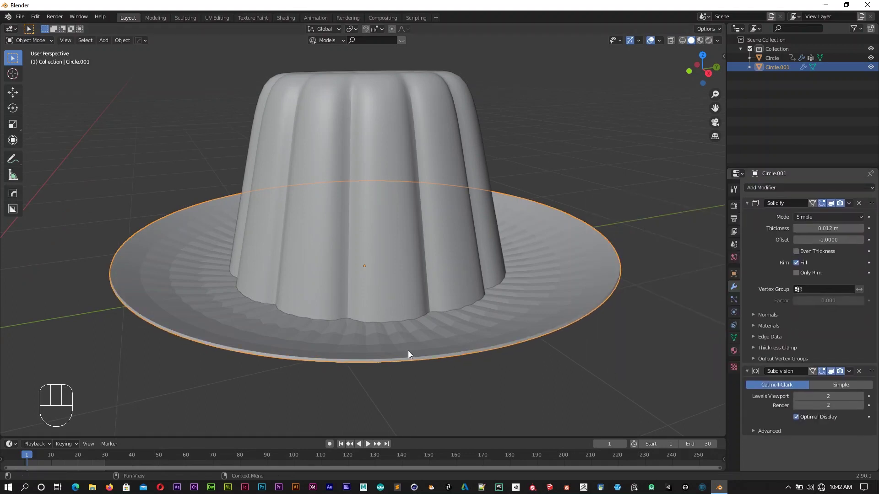
drag(424, 343, 390, 332)
drag(433, 322, 471, 337)
drag(461, 347, 432, 333)
drag(437, 327, 470, 312)
Step: Hide the jelly and enter edit mode on the plate with its inner ring selected
key(h)
click(457, 319)
key(Tab)
key(shift+z)
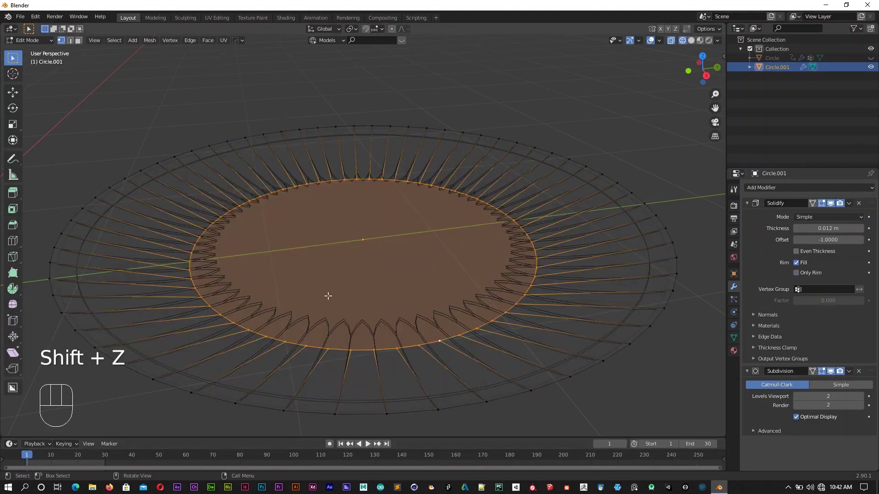
Step: Bevel the plate's inner edge loop into a wider rounded rim
middle_click(329, 304)
key(ctrl+b)
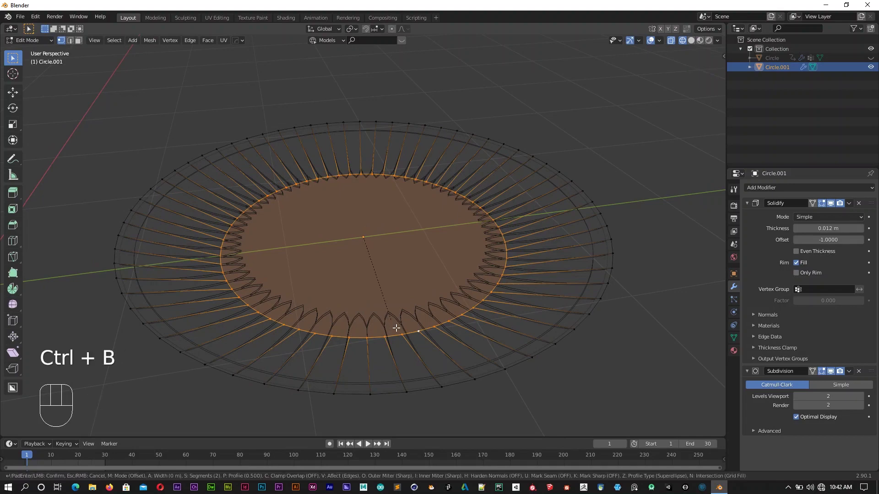
key(Tab)
key(shift+z)
drag(544, 345, 423, 343)
key(shift+z)
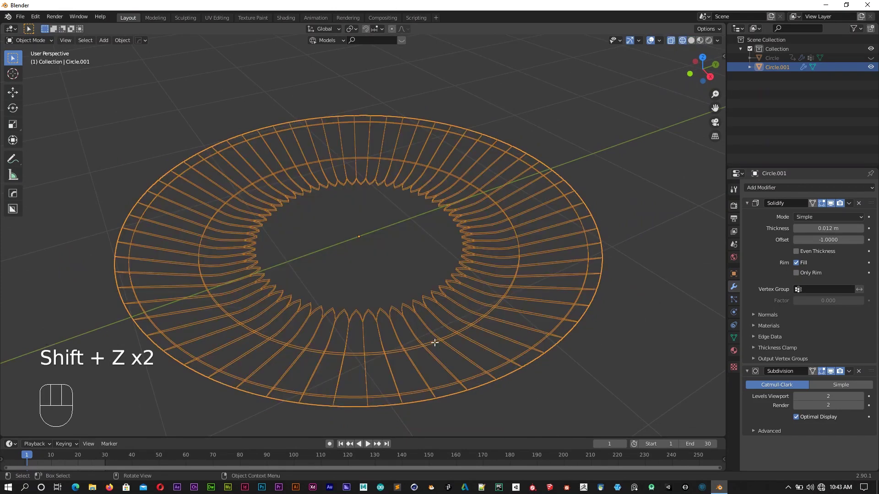
key(Tab)
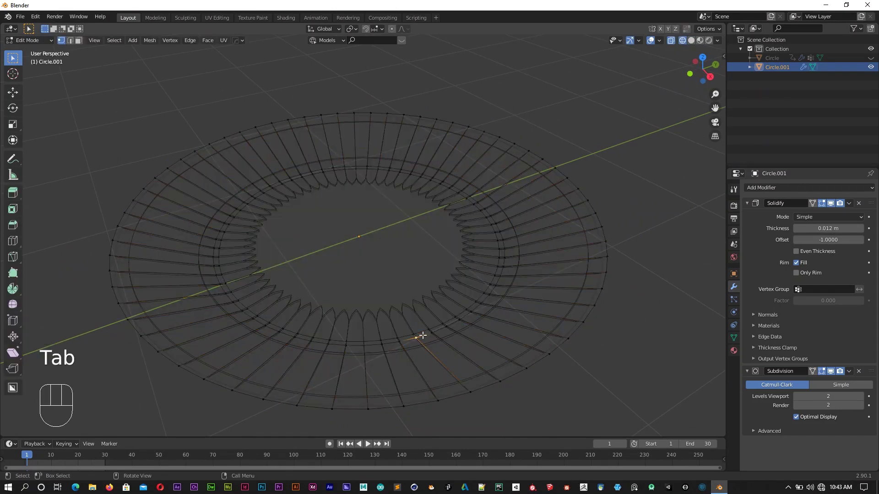
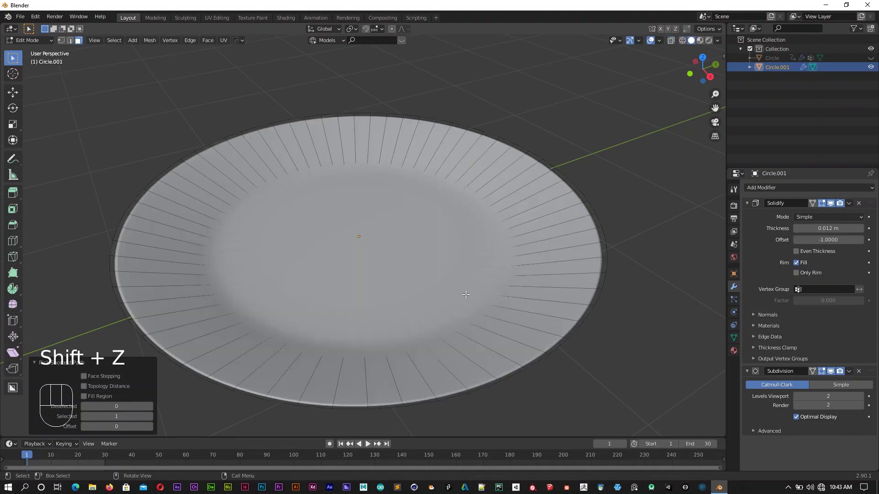
Step: Move the plate's centre faces down about 0.013 m to form a shallow well
key(e)
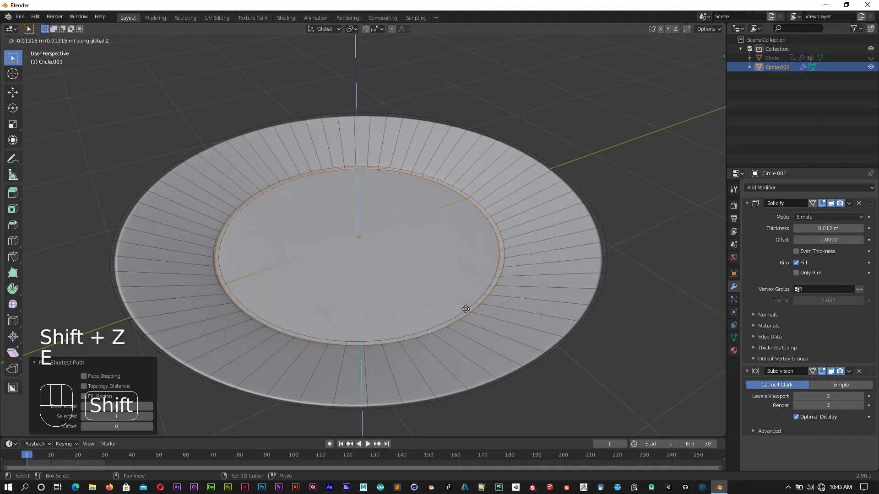
key(Tab)
drag(599, 350, 602, 333)
drag(613, 305, 606, 307)
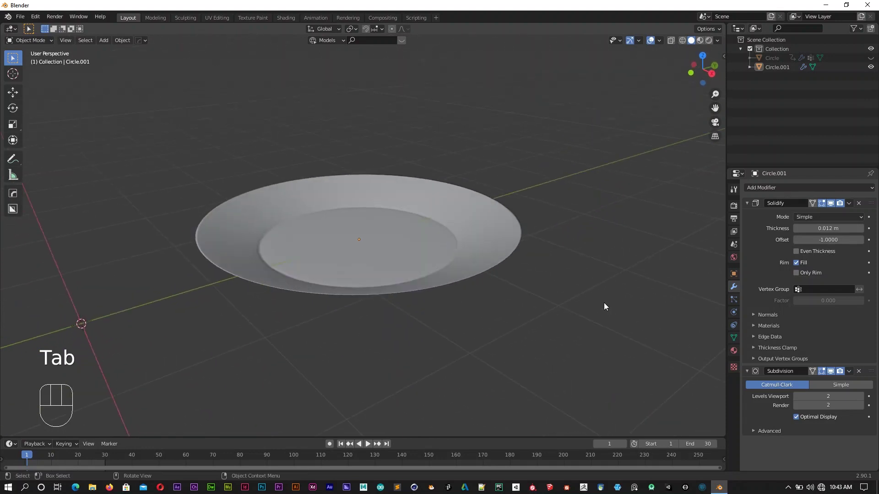
Step: Unhide the jelly and link its animation data to the plate via Make Links
key(alt+h)
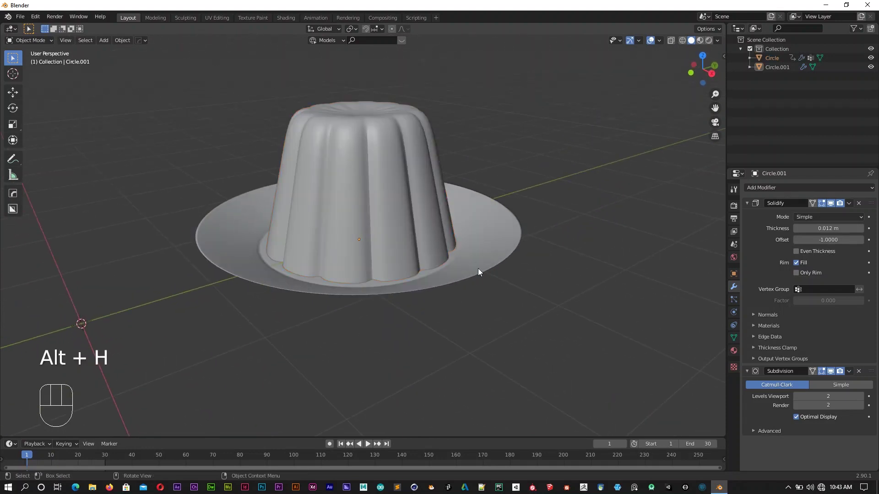
drag(506, 303, 425, 188)
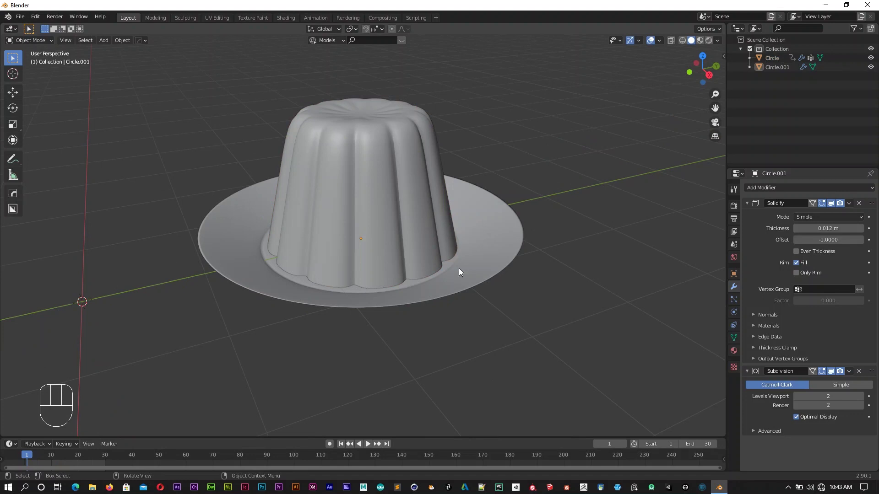
click(462, 277)
click(410, 177)
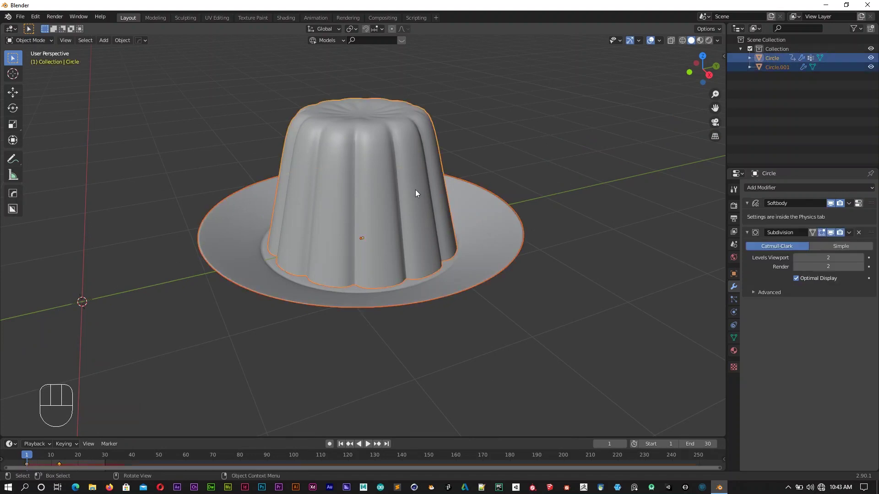
key(ctrl+l)
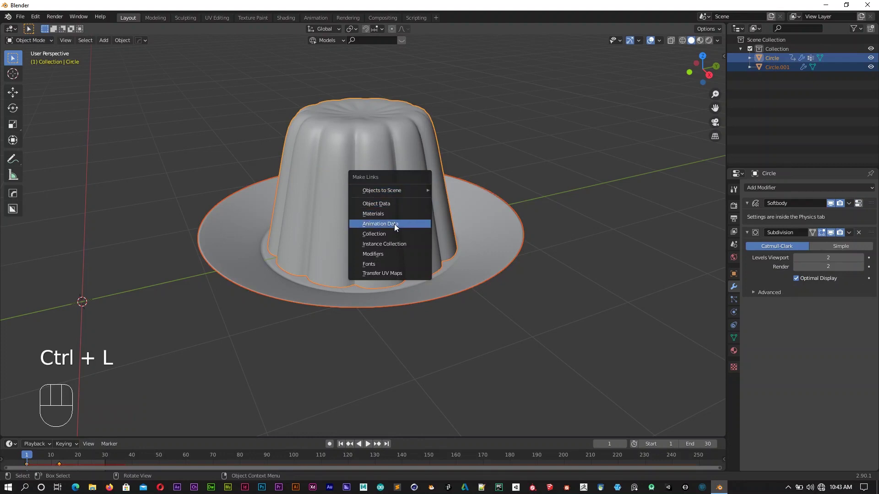
click(347, 447)
Step: Play the animation to check the jelly's wobble on the plate, then stop
key(space)
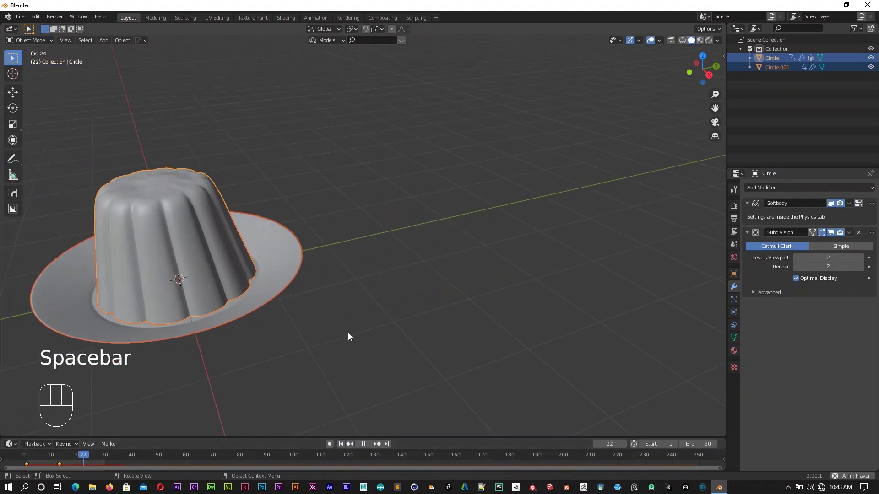
key(space)
middle_click(353, 298)
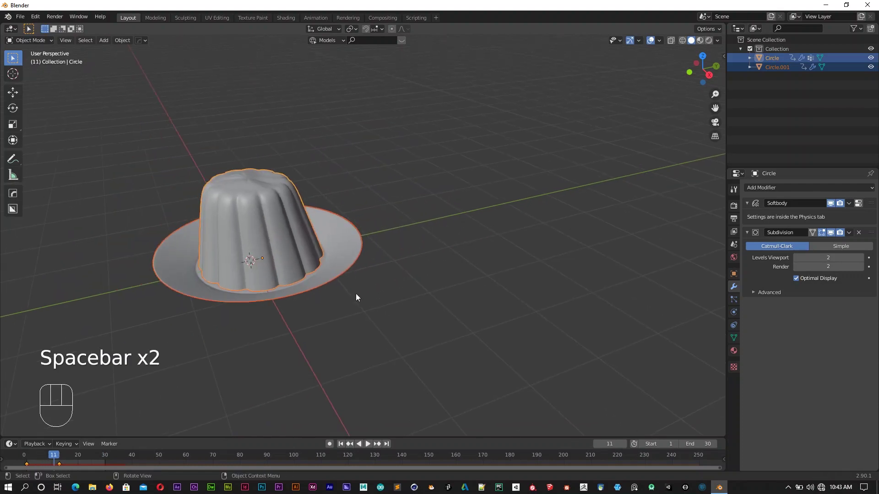
Step: Add a large floor plane scaled up beneath the plate
key(shift+a)
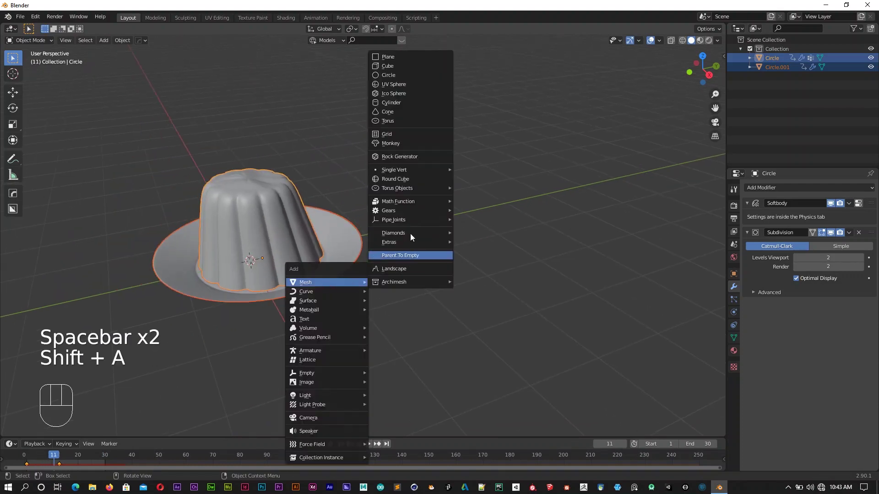
key(s)
middle_click(387, 240)
key(shift+a)
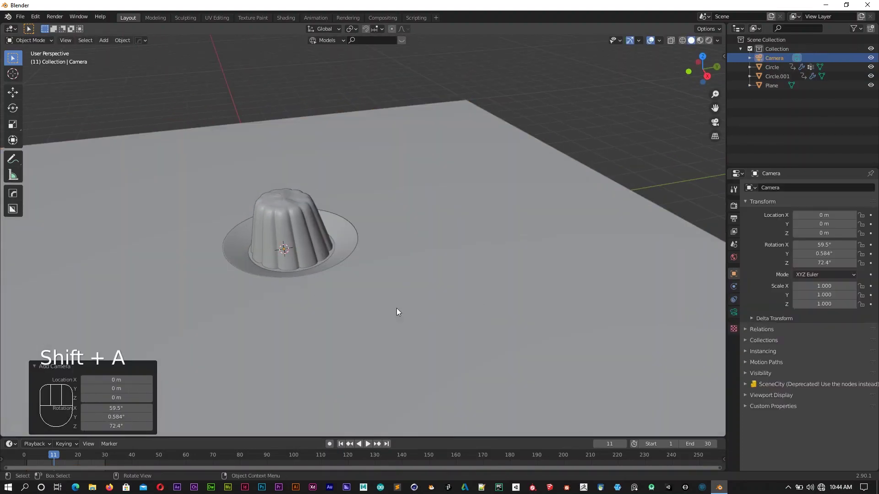
Step: Add a camera, look through it and align it to the current view of the jelly
key(KP_0)
key(n)
drag(723, 97, 716, 175)
click(692, 163)
key(n)
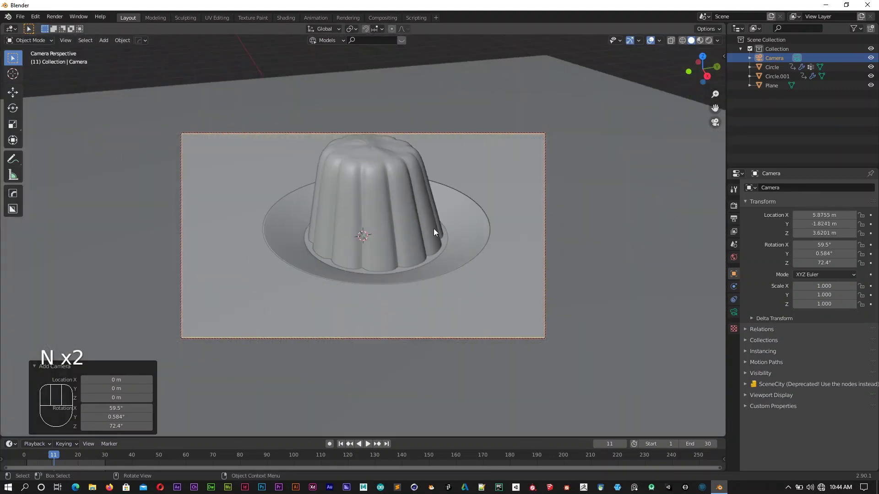
drag(447, 246, 461, 249)
Step: Reposition and tilt the camera to frame the jelly while playing back, ending at frame 1
key(space)
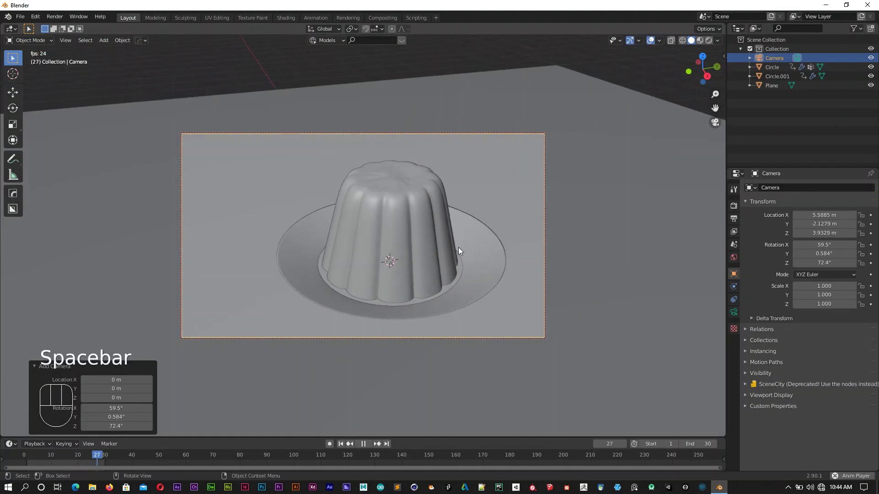
key(space)
drag(382, 260, 401, 246)
middle_click(374, 249)
middle_click(386, 254)
key(space)
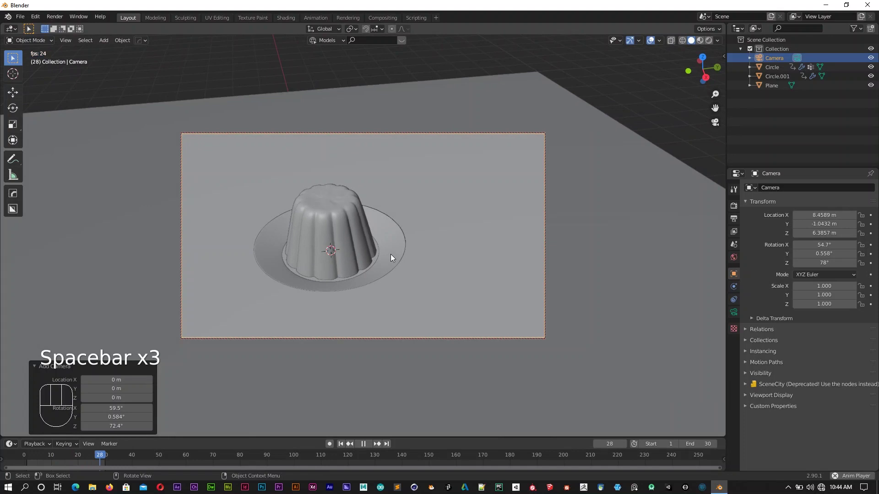
drag(375, 258, 351, 261)
drag(344, 261, 388, 257)
drag(398, 262, 391, 253)
middle_click(395, 253)
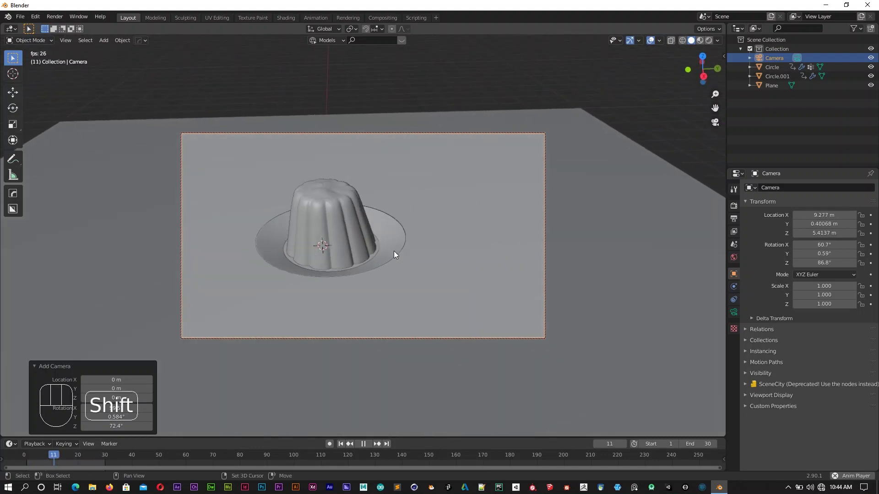
middle_click(397, 256)
middle_click(399, 261)
key(space)
click(345, 445)
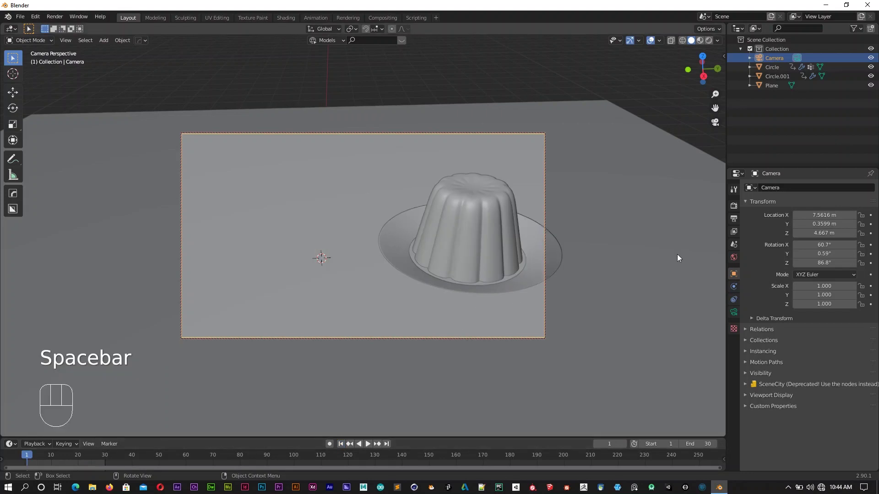
click(479, 247)
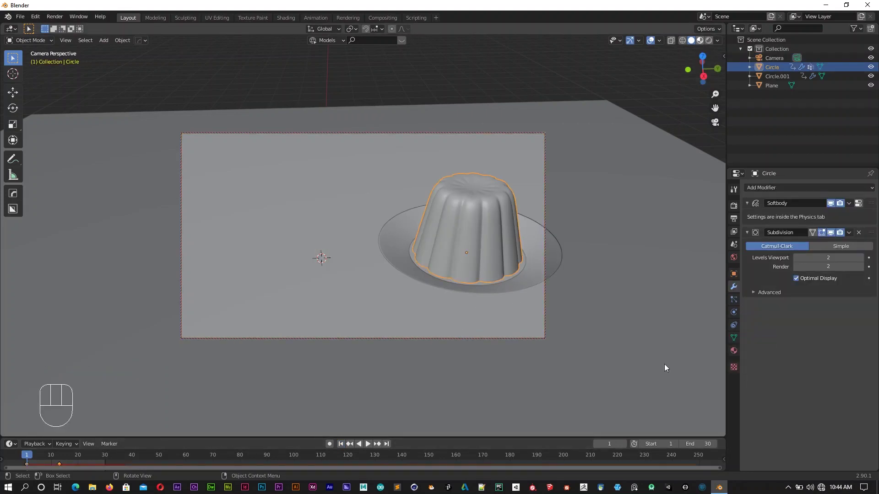
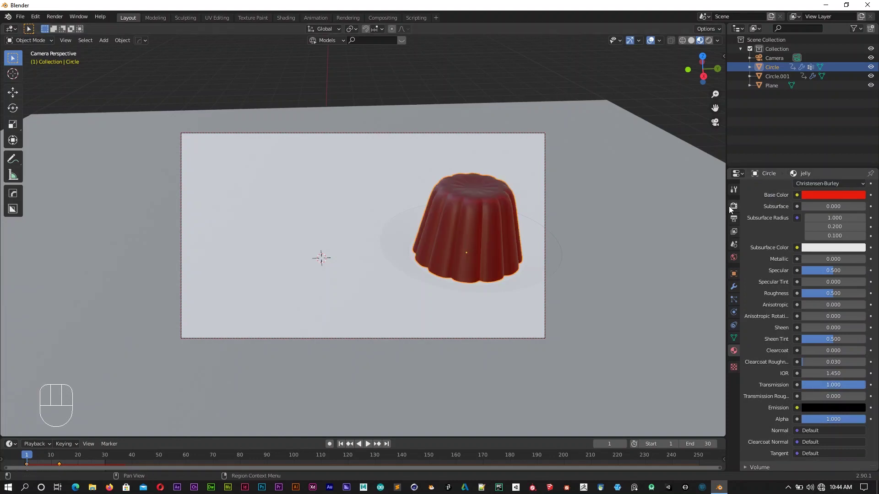
Step: Show the jelly's red transmissive material in Material Preview and enable its screen-space refraction
click(756, 264)
click(756, 264)
click(757, 294)
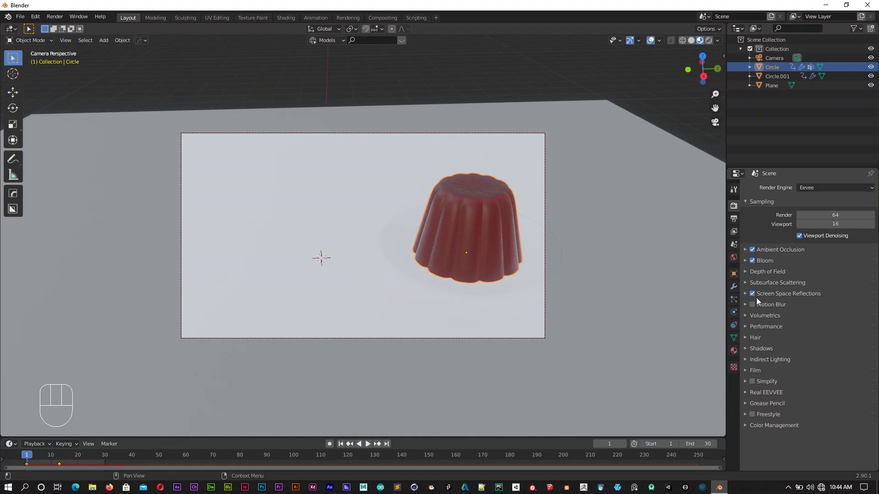
click(757, 307)
key(KP_0)
middle_click(494, 211)
drag(269, 265, 396, 262)
click(466, 256)
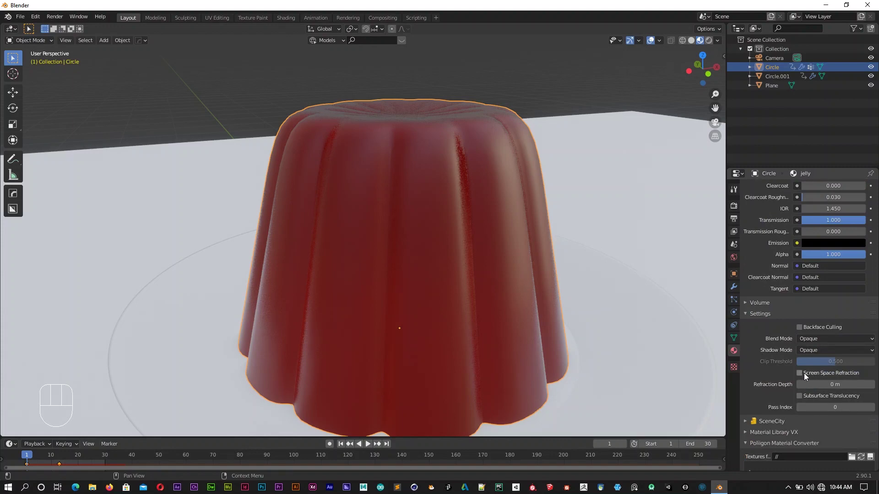
click(802, 375)
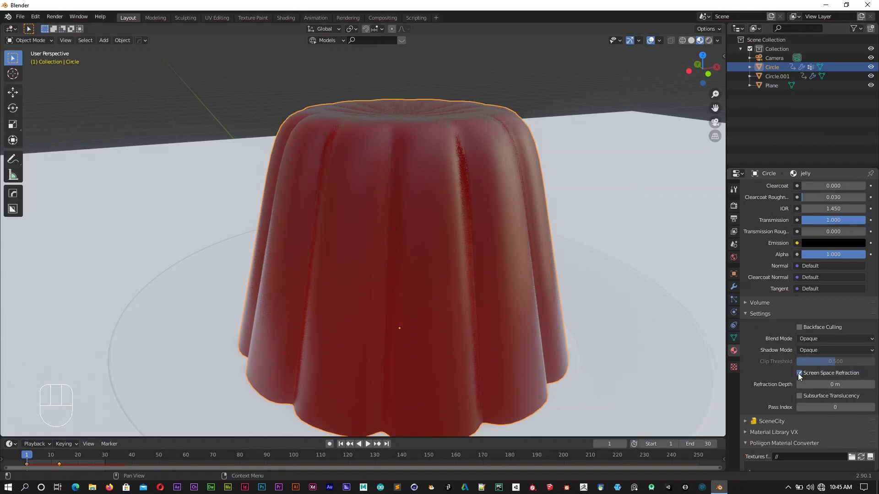
Step: Enable screen space reflections with refraction in Eevee render settings and retoggle the material's refraction
click(750, 244)
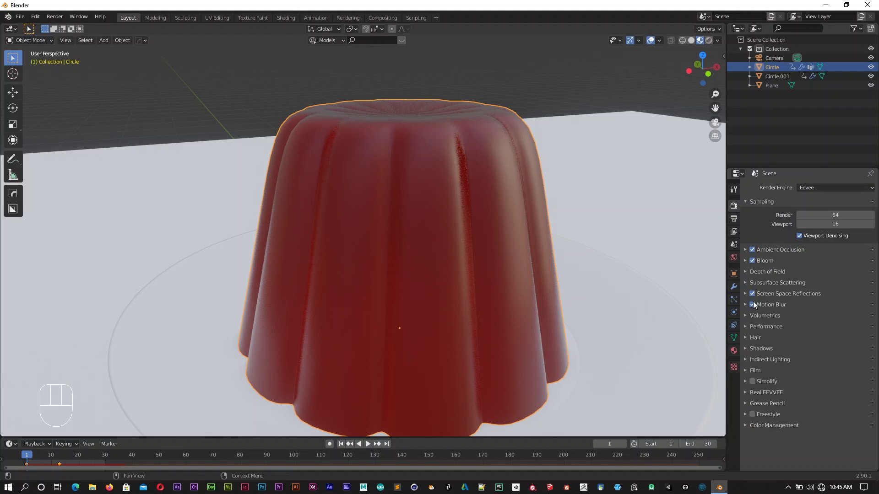
drag(751, 297, 780, 313)
click(801, 308)
middle_click(578, 285)
click(783, 370)
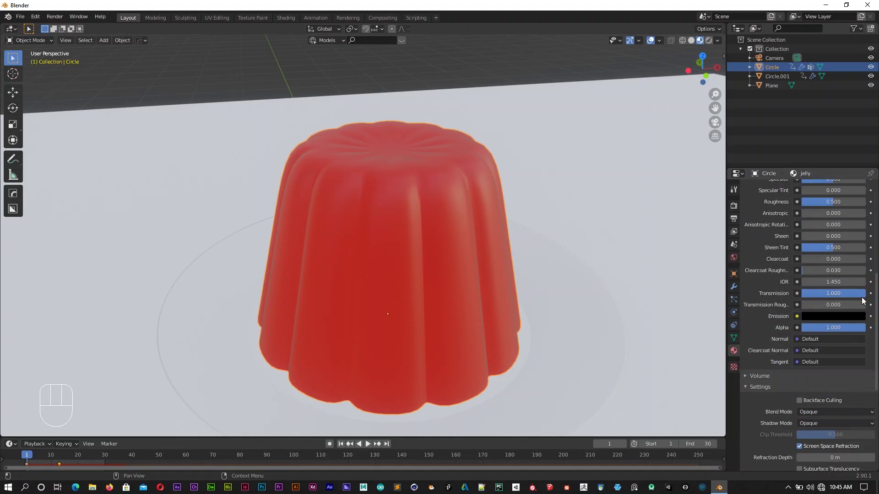
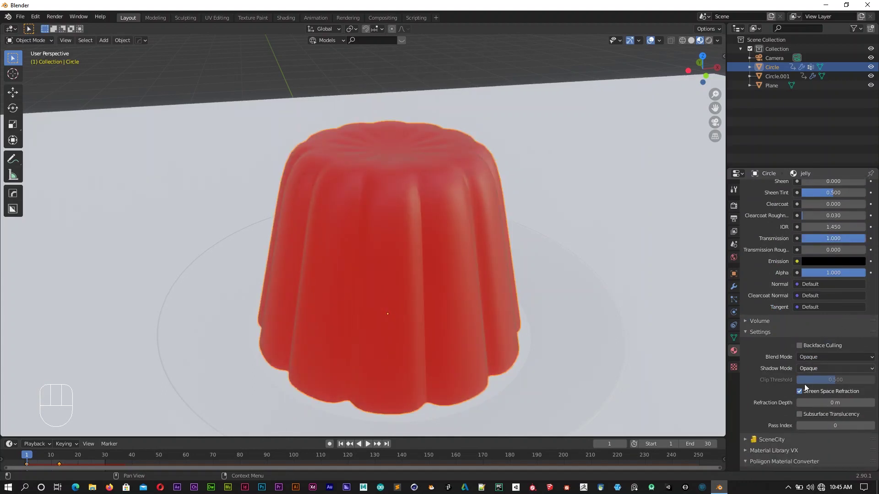
click(762, 391)
drag(543, 325, 533, 291)
drag(534, 296, 547, 309)
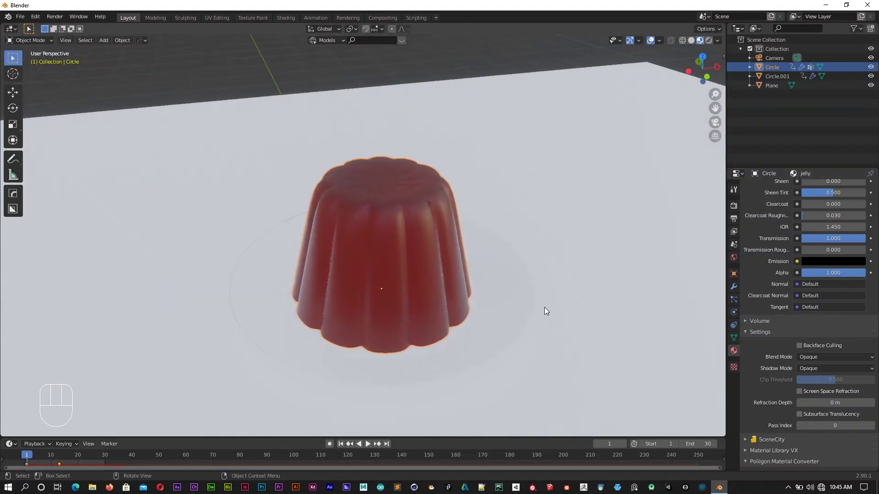
Step: Give Circle.001 a cream base colour with specular 1.0 and some clearcoat
click(828, 259)
click(821, 322)
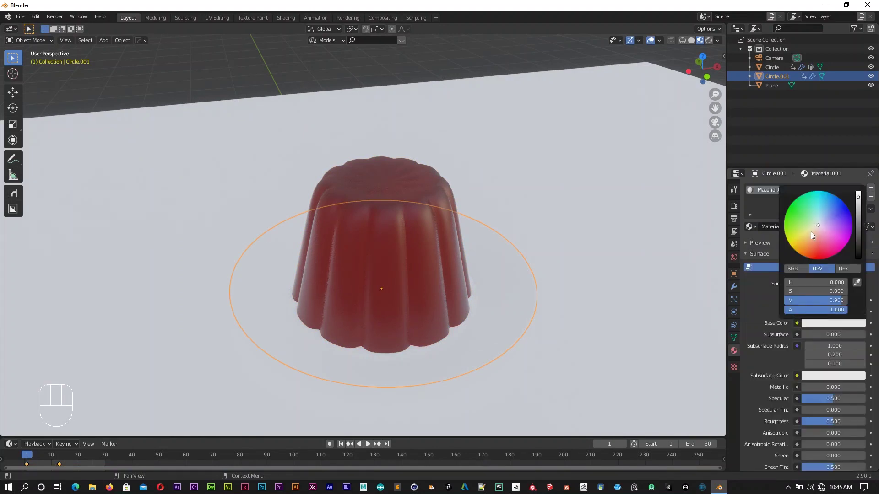
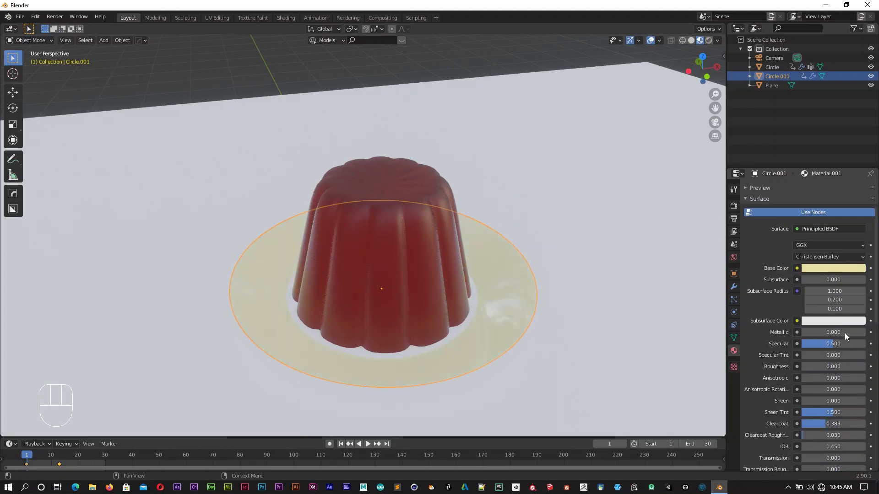
drag(832, 346, 513, 351)
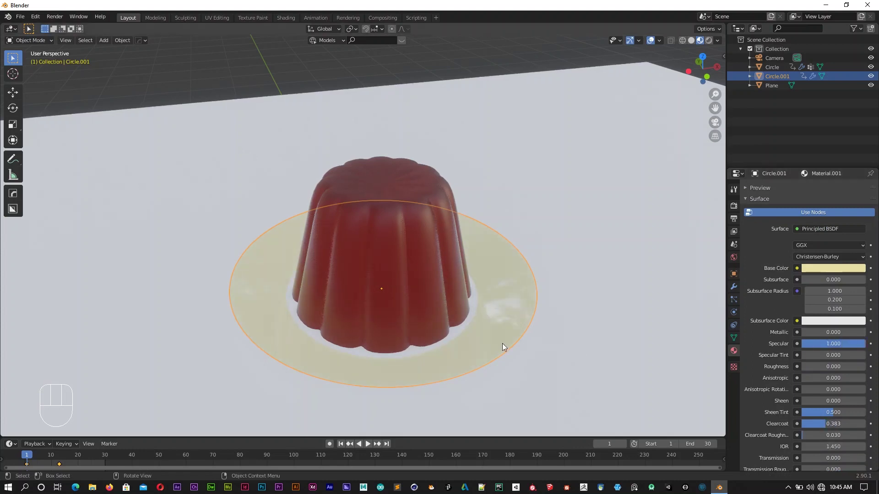
drag(489, 333, 494, 322)
middle_click(474, 292)
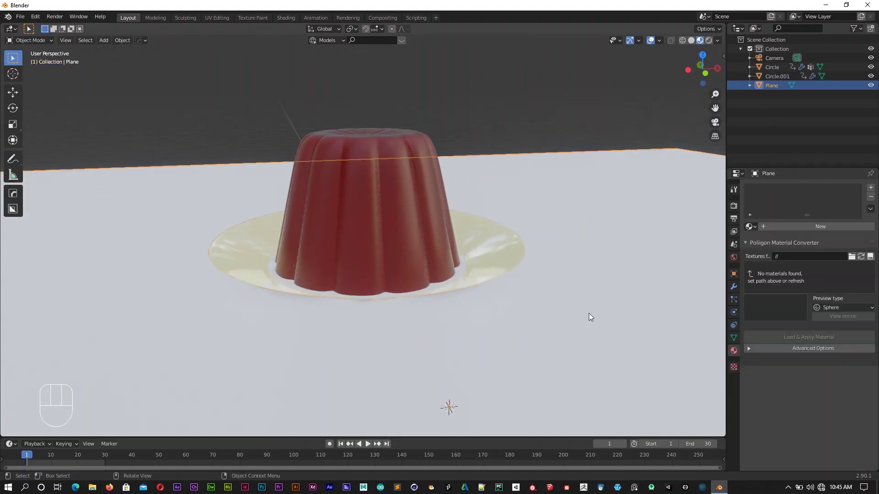
Step: Give the floor plane a black material named floor and switch to rendered camera view
key(g)
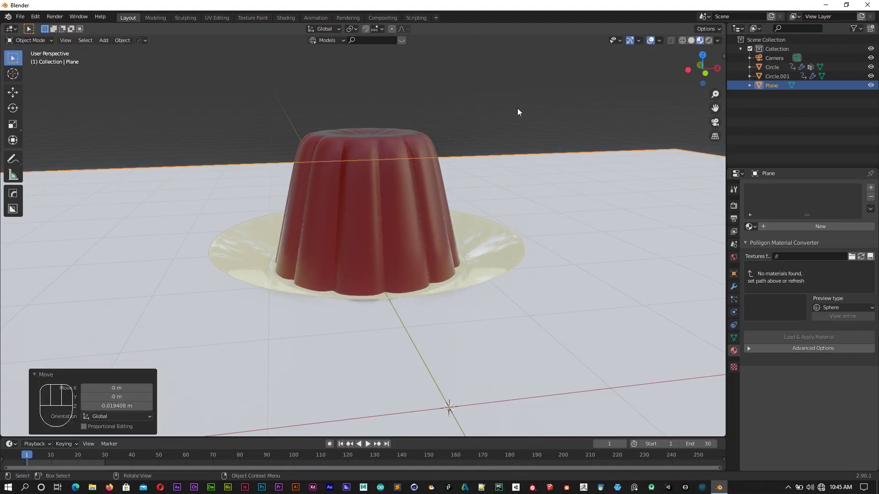
middle_click(477, 331)
key(KP_0)
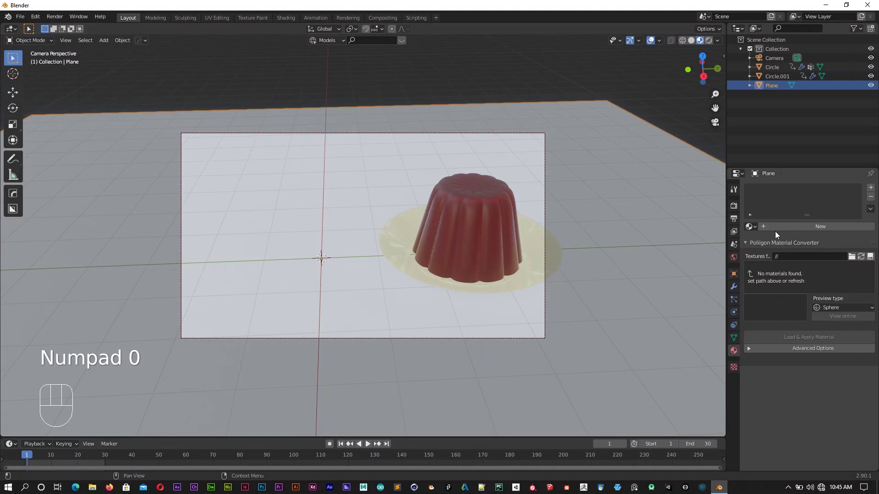
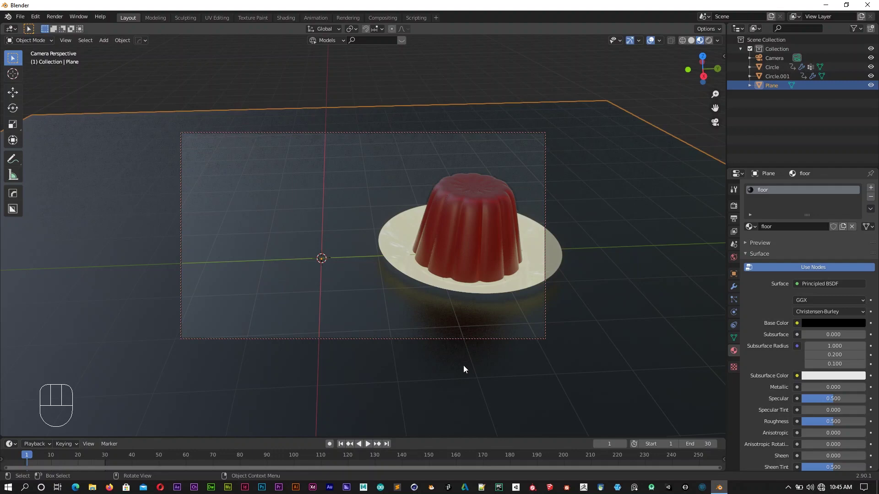
click(609, 138)
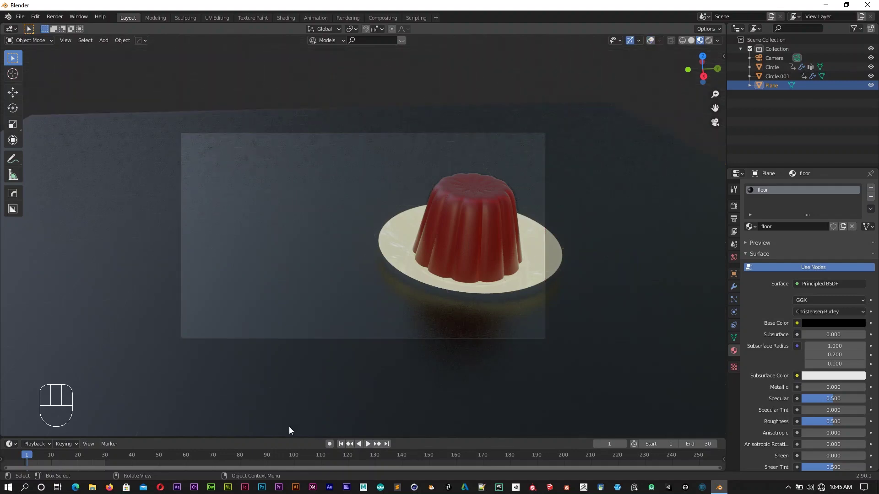
Step: Play the jelly wobble in rendered view, then bring up the World Properties
key(space)
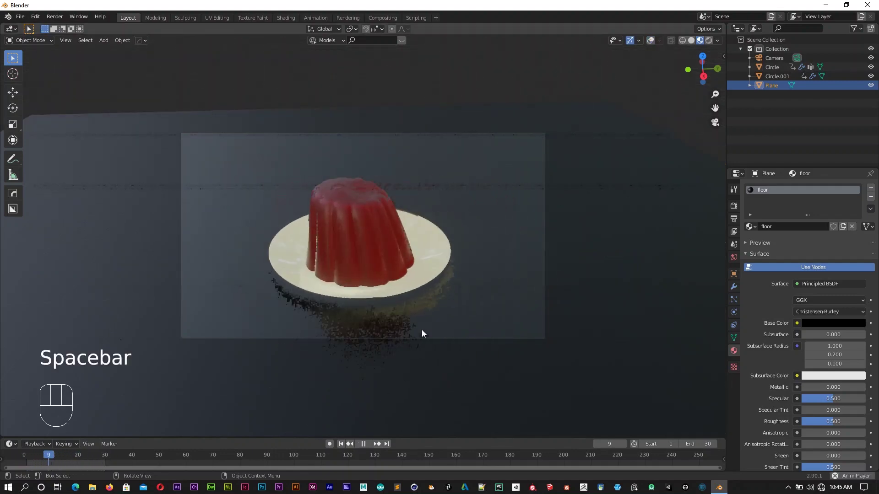
key(space)
click(713, 46)
Step: Light the world with the colorful_studio_2k.hdr environment texture and preview the wobble
drag(739, 258, 740, 257)
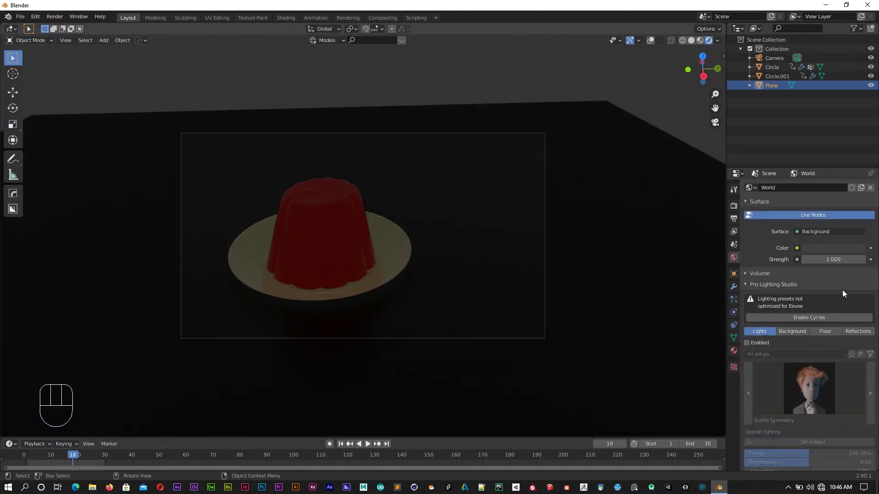
drag(803, 249, 838, 244)
click(841, 261)
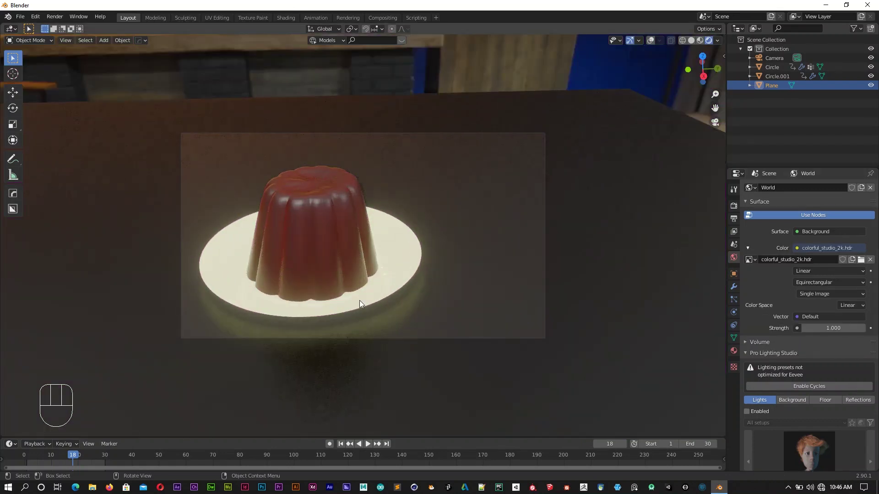
key(space)
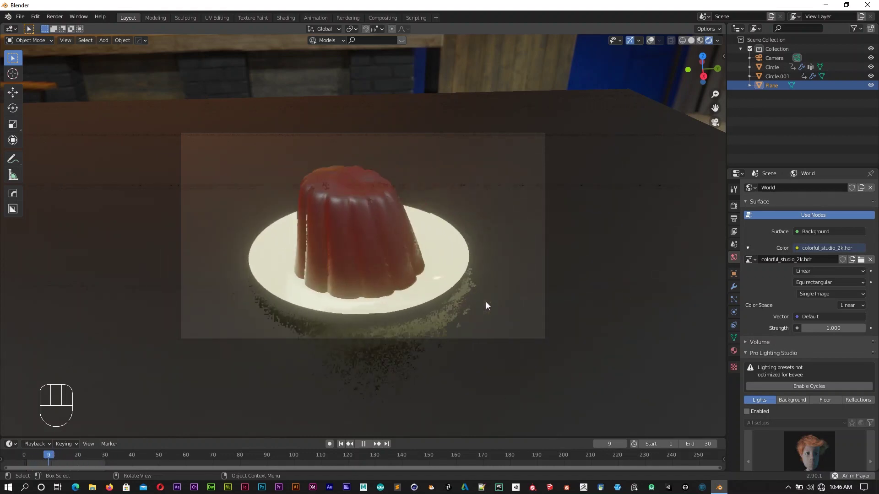
key(space)
Step: Raise the floor roughness to about 0.76, disable Bloom, enable Motion Blur and SSR refraction
click(496, 302)
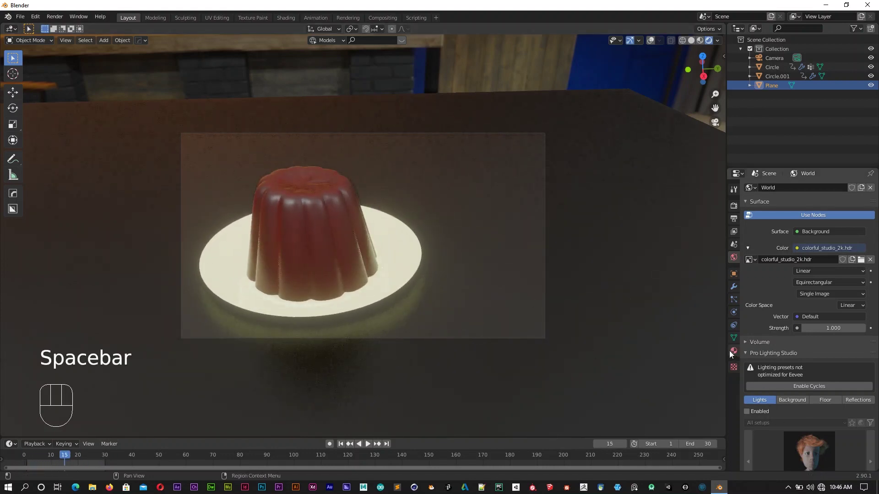
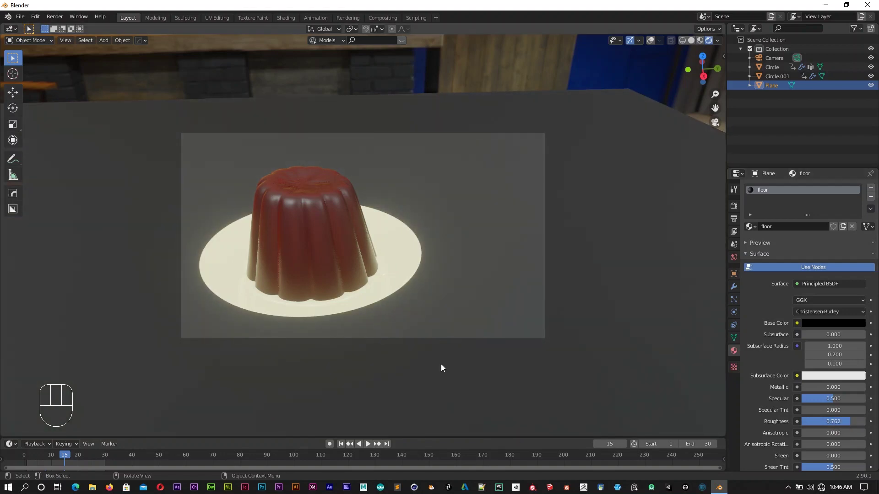
key(space)
key(space)
drag(735, 209, 734, 209)
key(space)
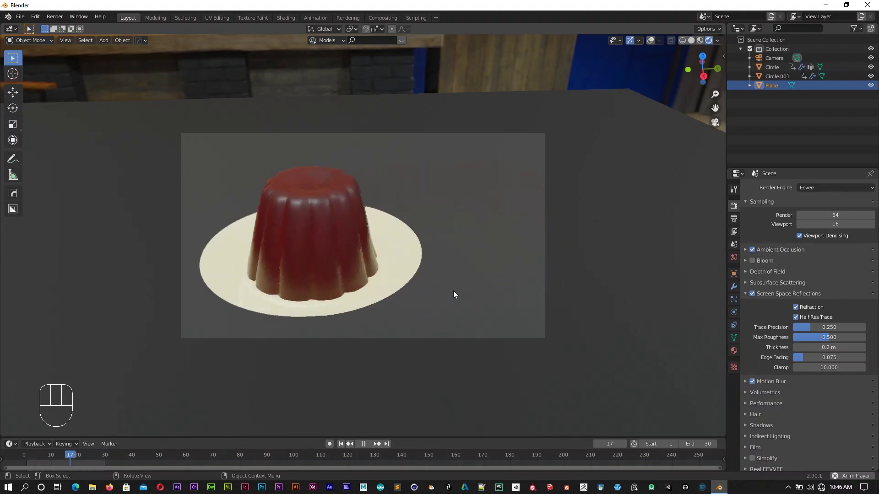
key(space)
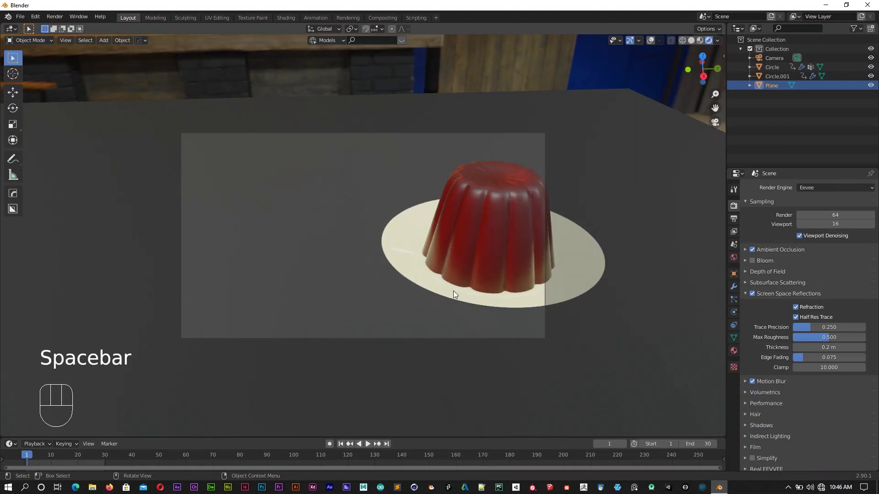